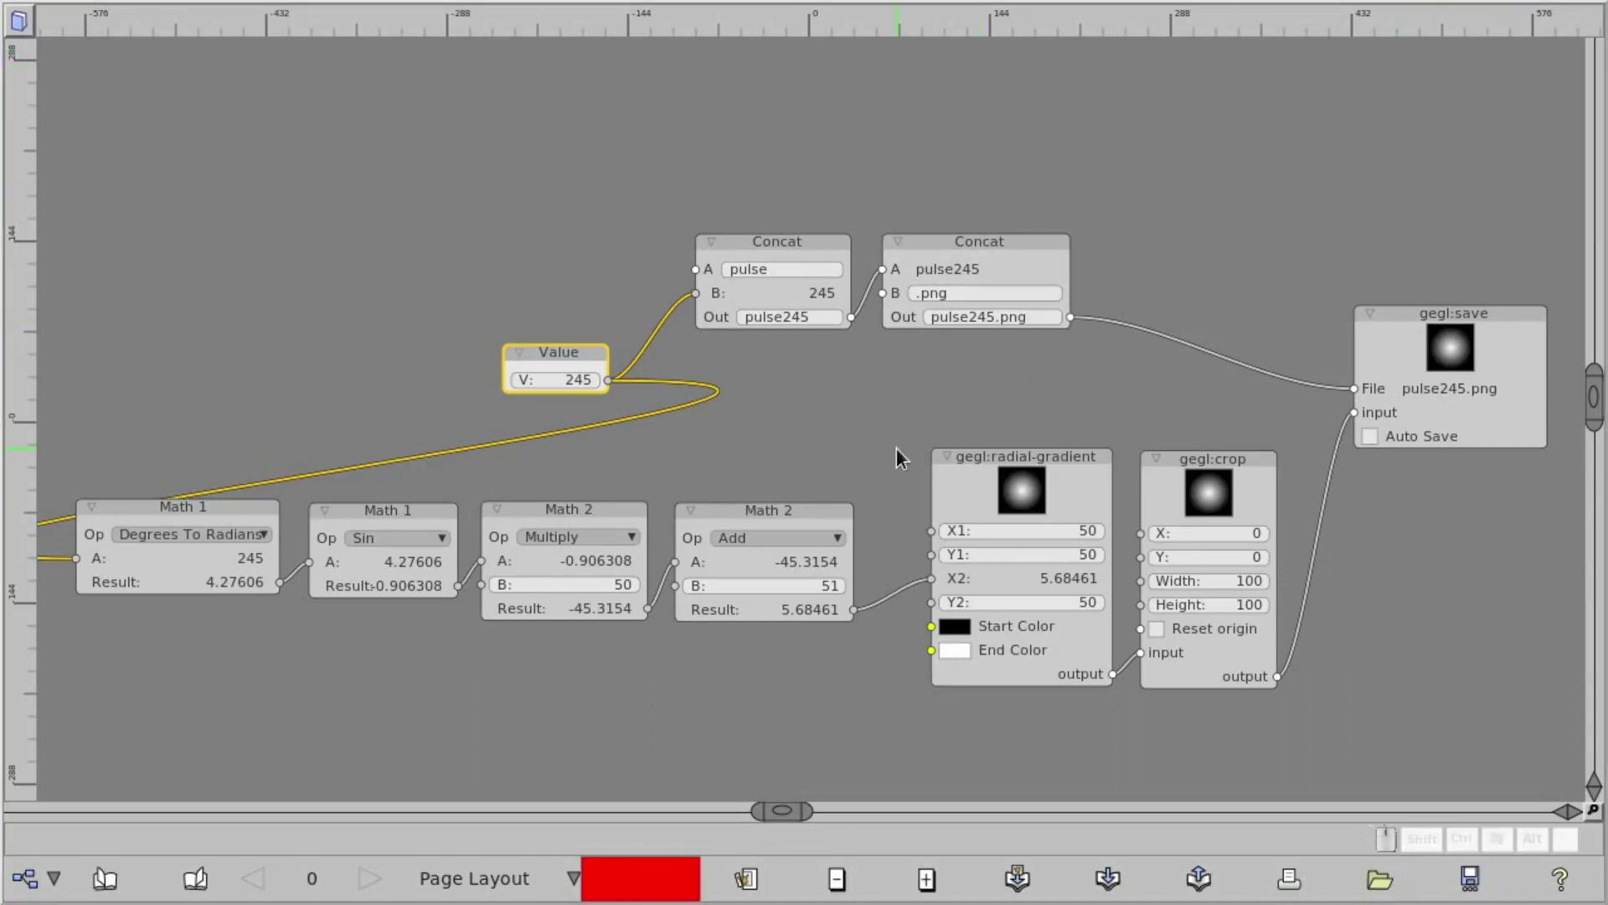
Inspect the radial-gradient and crop nodes, browsing the add-node list without adding anything
{"action": "left_click_drag", "start_coordinate": [899, 466], "coordinate": [771, 476]}
{"action": "scroll", "scroll_direction": "up", "scroll_amount": 3}
{"action": "left_click_drag", "start_coordinate": [1130, 536], "coordinate": [791, 365]}
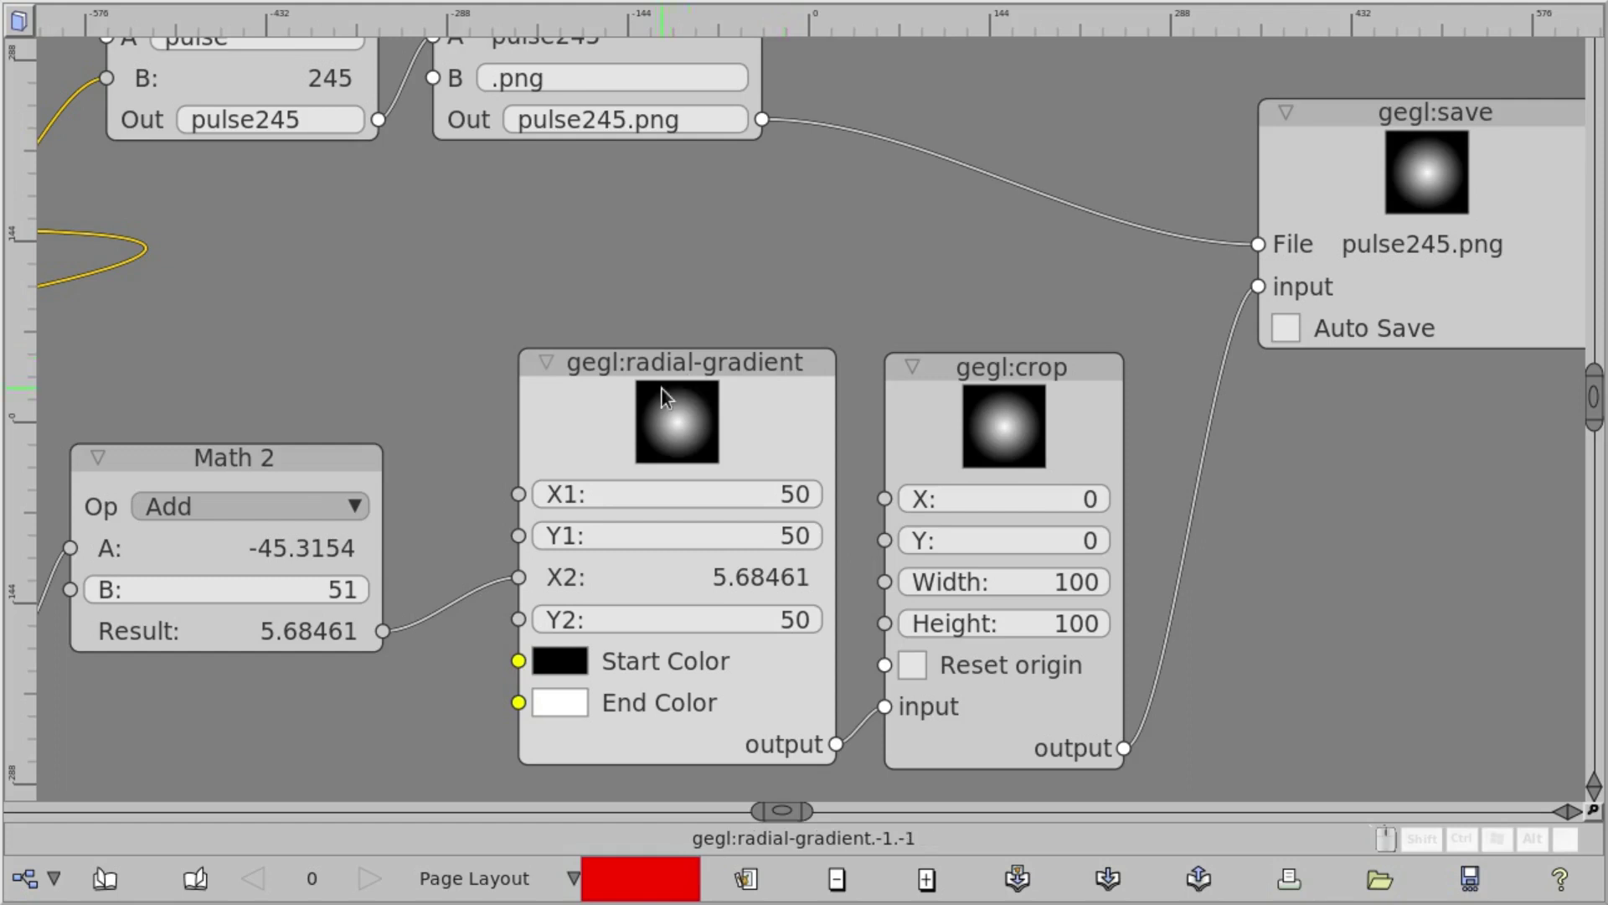
{"action": "key", "text": "shift+a"}
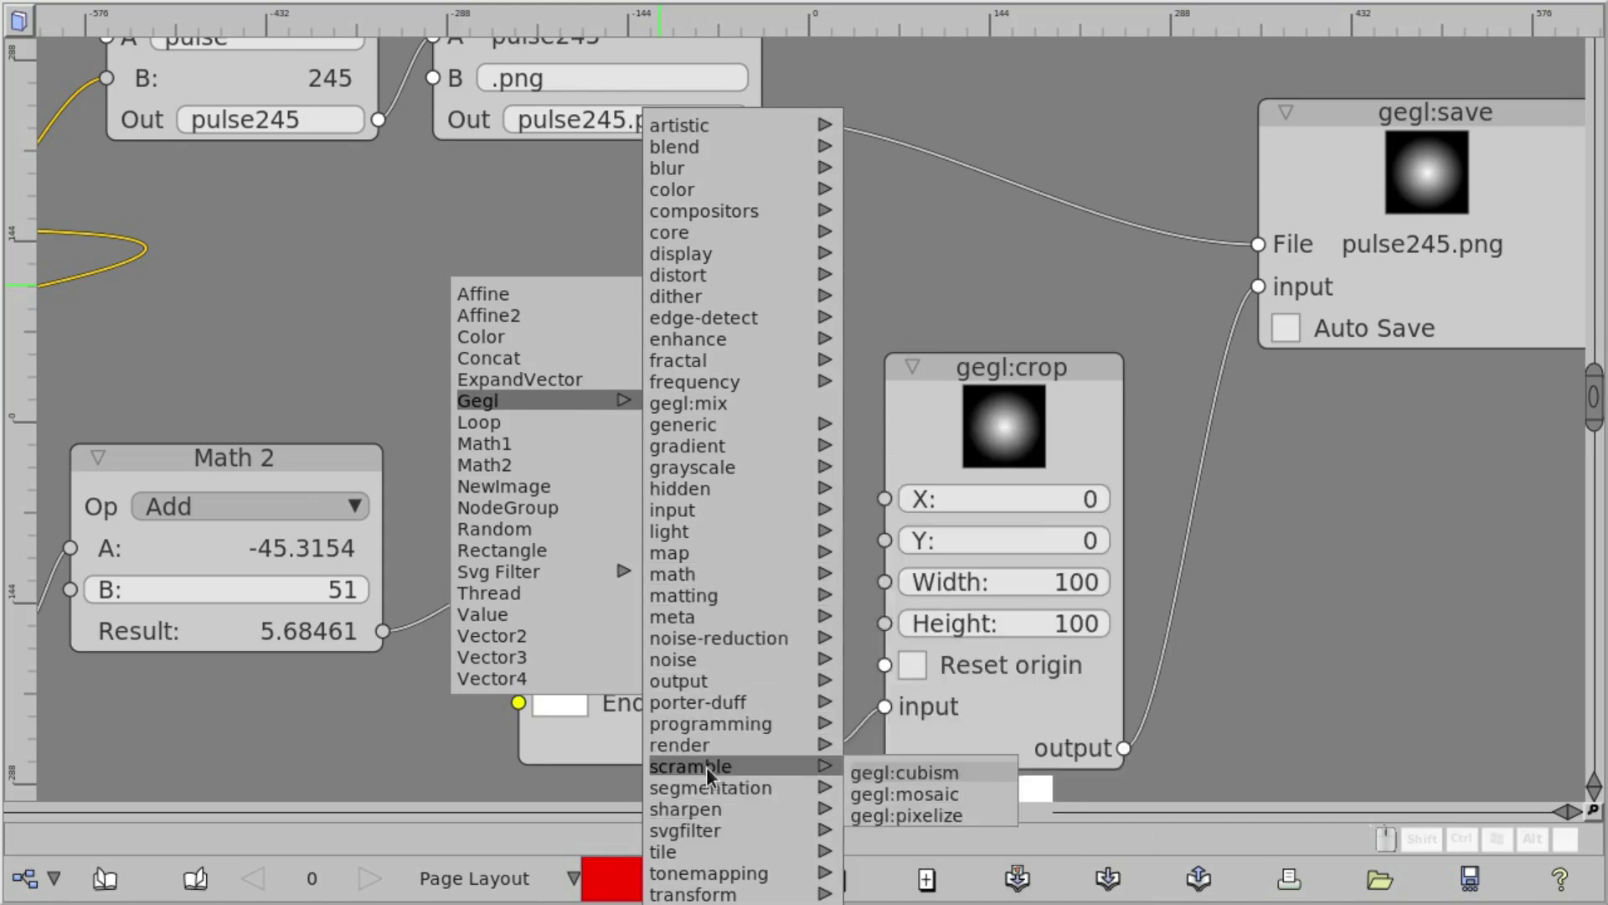
{"action": "left_click", "coordinate": [952, 232]}
{"action": "left_click_drag", "start_coordinate": [484, 314], "coordinate": [235, 300]}
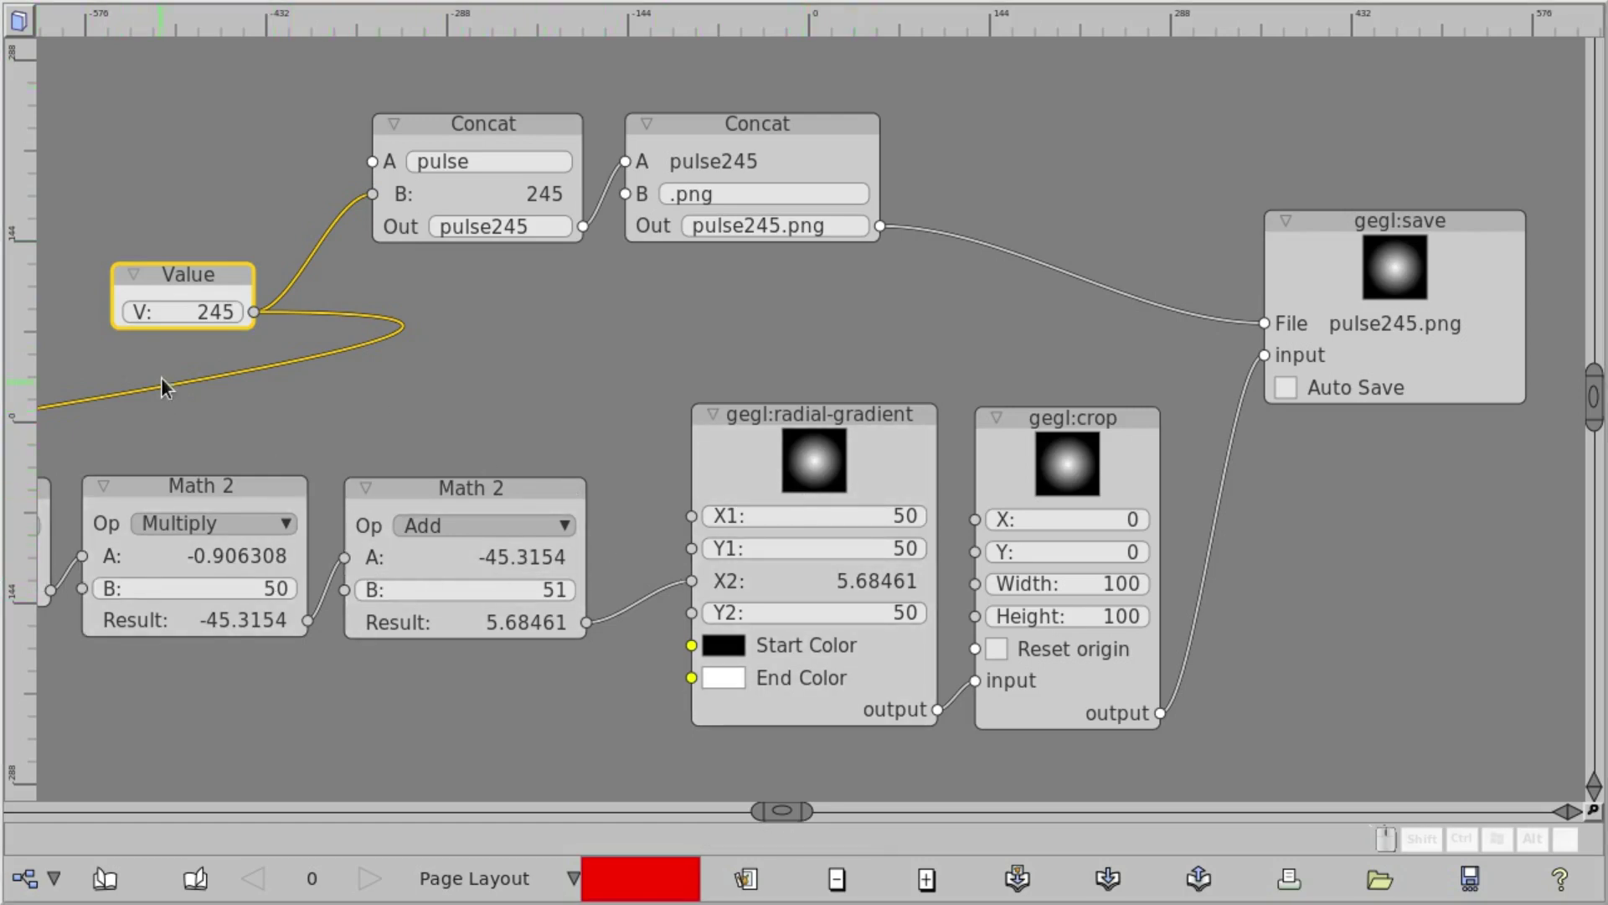
Raise the Value node from 245 to 302 so the output becomes pulse302.png
{"action": "left_click_drag", "start_coordinate": [190, 324], "coordinate": [221, 325]}
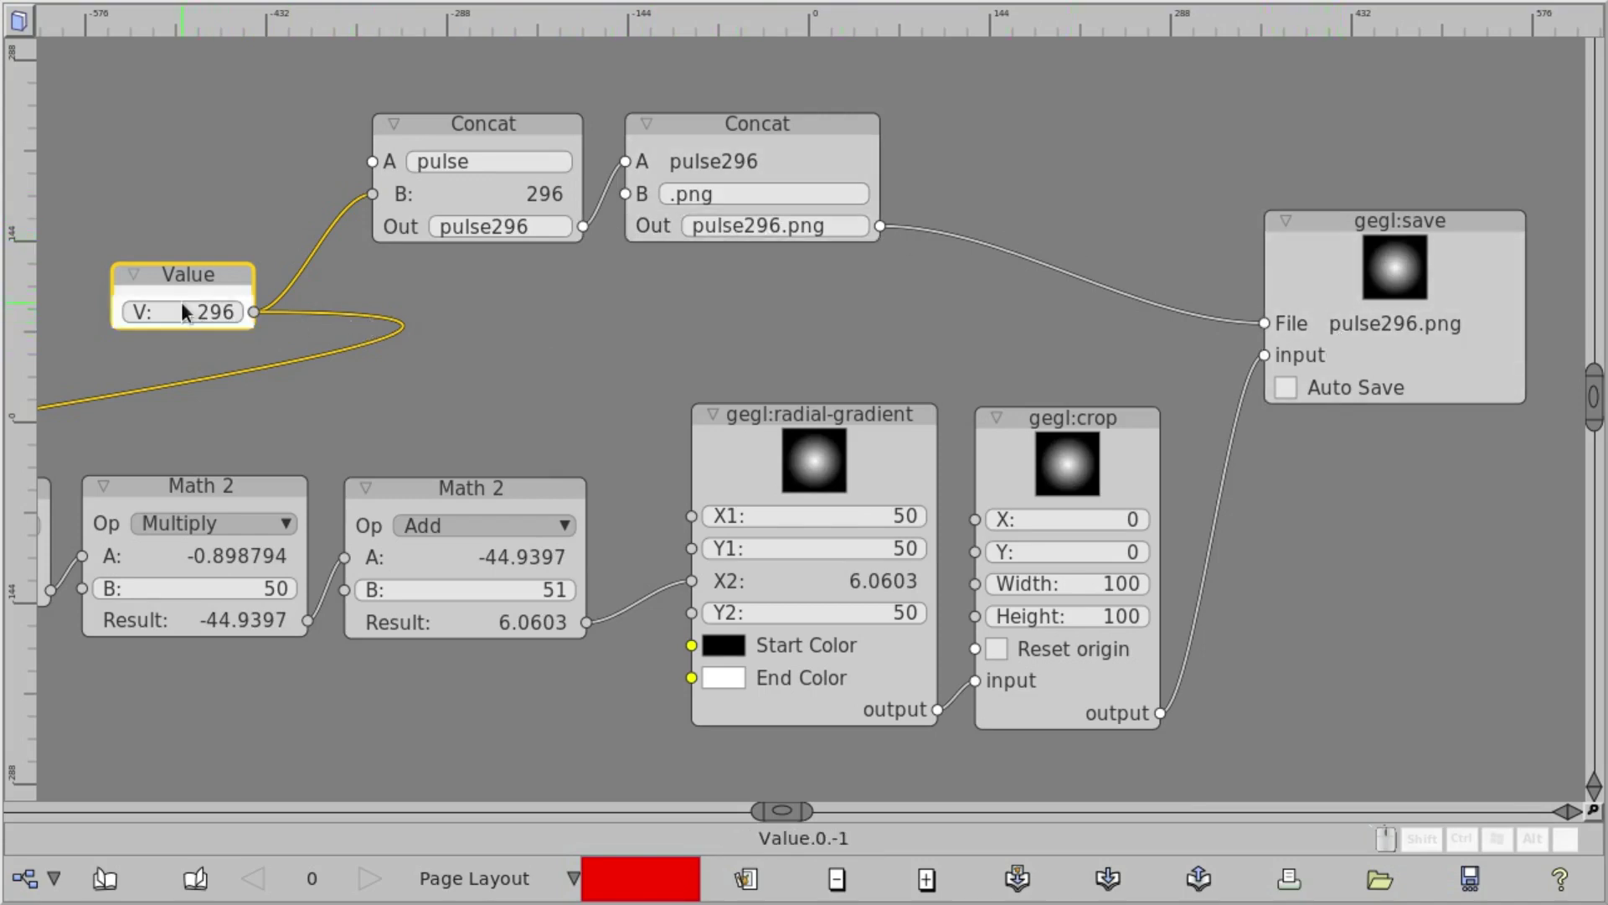
{"action": "left_click_drag", "start_coordinate": [193, 318], "coordinate": [867, 662]}
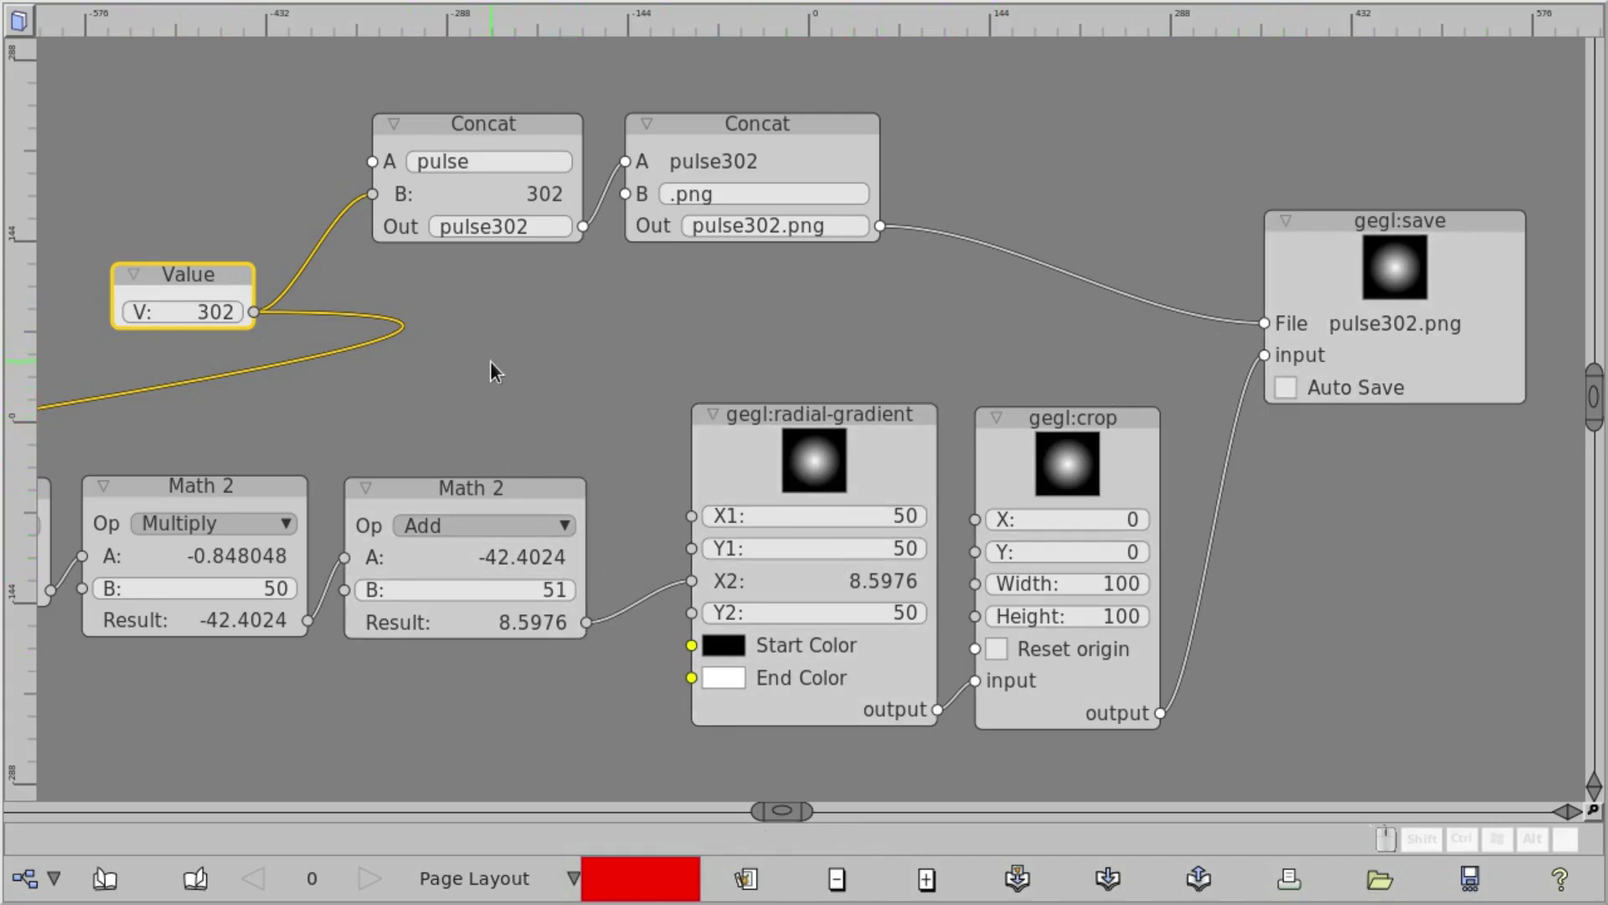
{"action": "left_click_drag", "start_coordinate": [713, 343], "coordinate": [721, 341]}
{"action": "key", "text": "shift+a"}
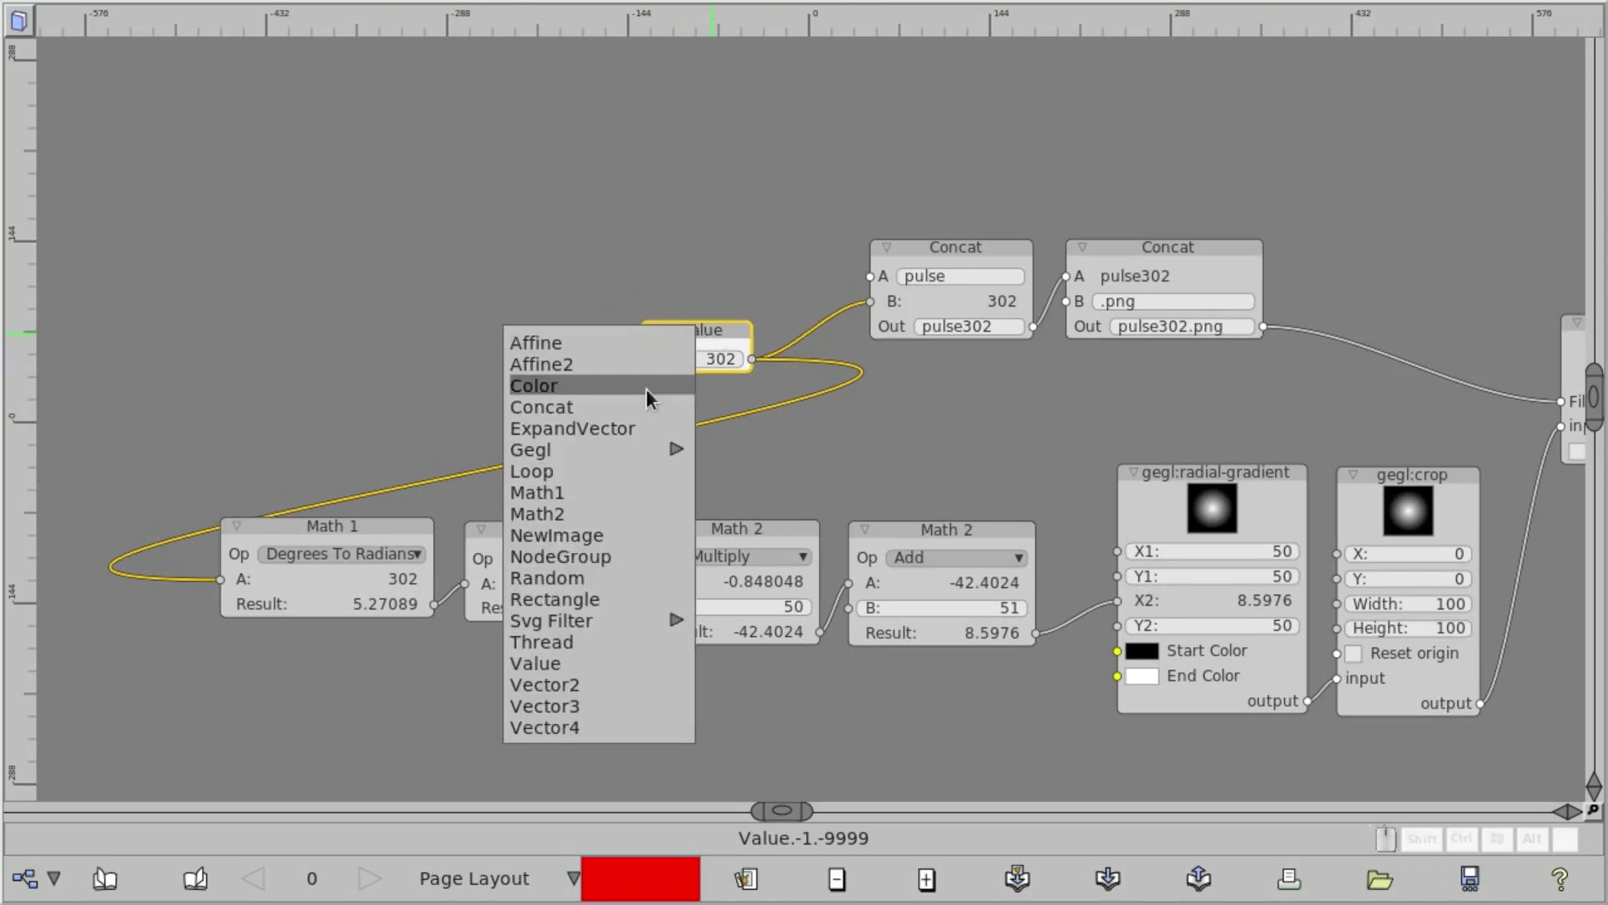
Add a Loop node above the chain with End 360 and Step 10
{"action": "left_click", "coordinate": [592, 474]}
{"action": "left_click_drag", "start_coordinate": [788, 344], "coordinate": [541, 246]}
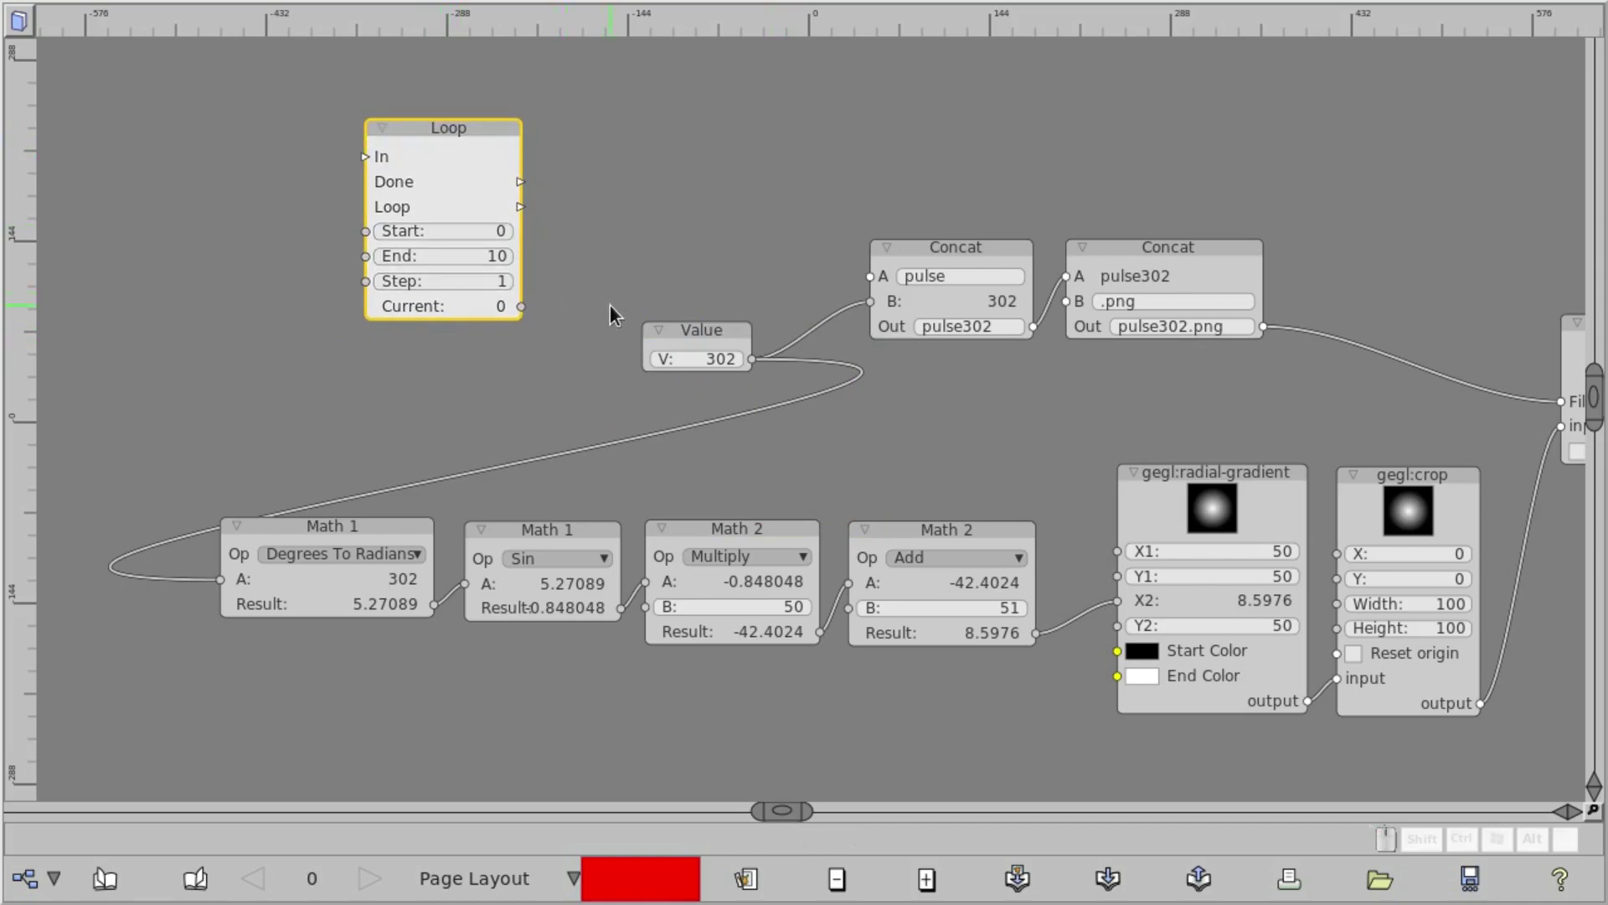
{"action": "left_click", "coordinate": [618, 315]}
{"action": "middle_click", "coordinate": [610, 383]}
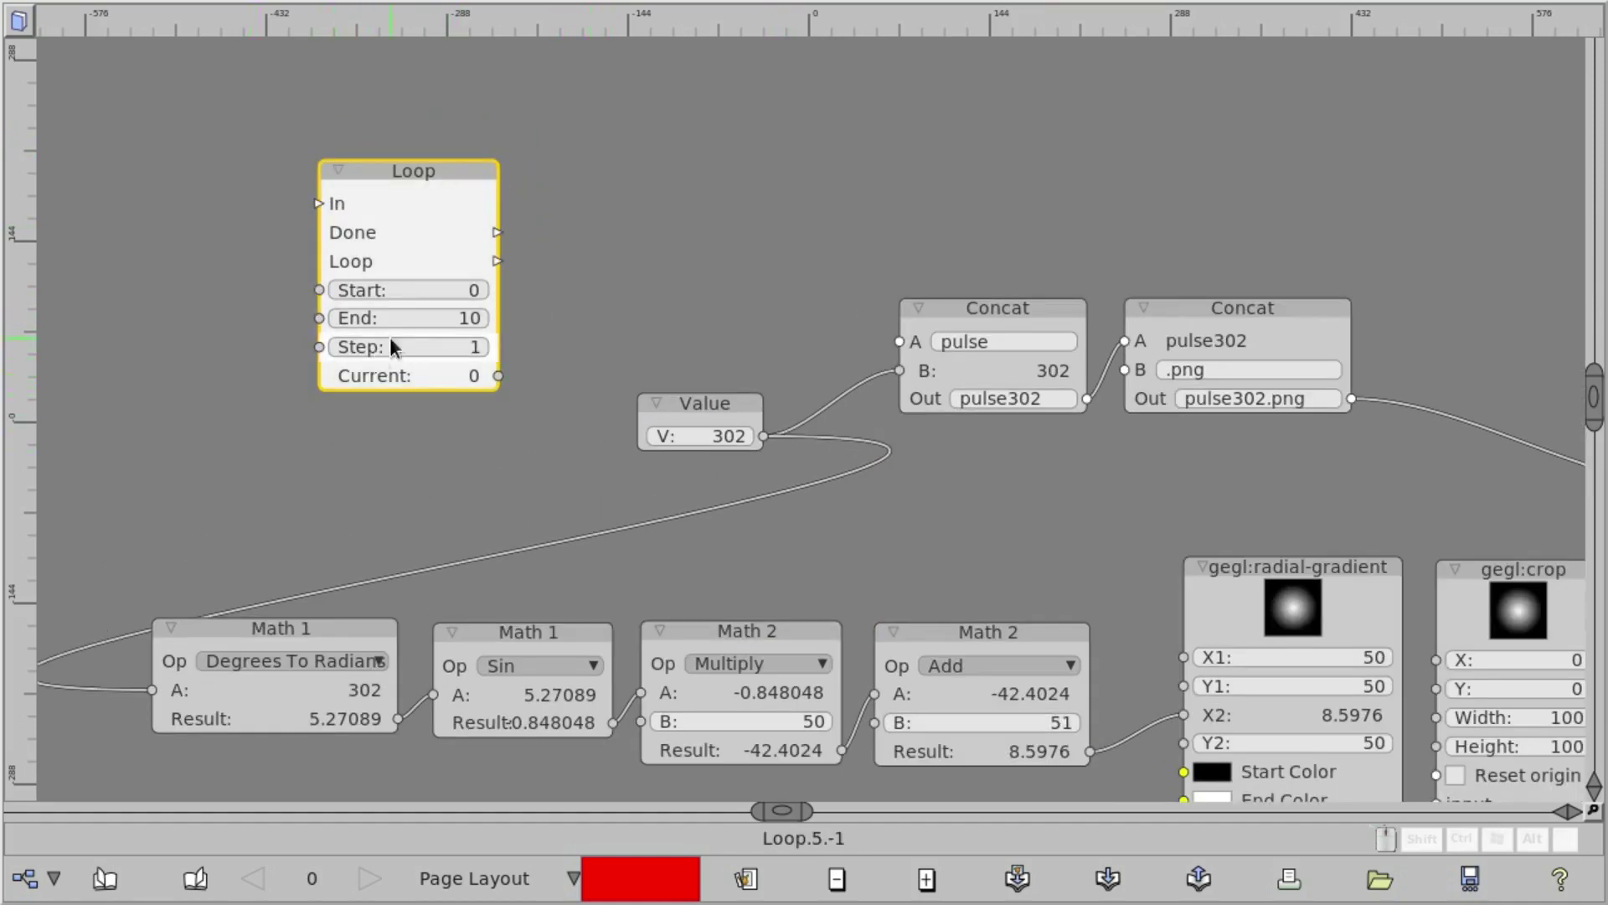
{"action": "left_click", "coordinate": [437, 325]}
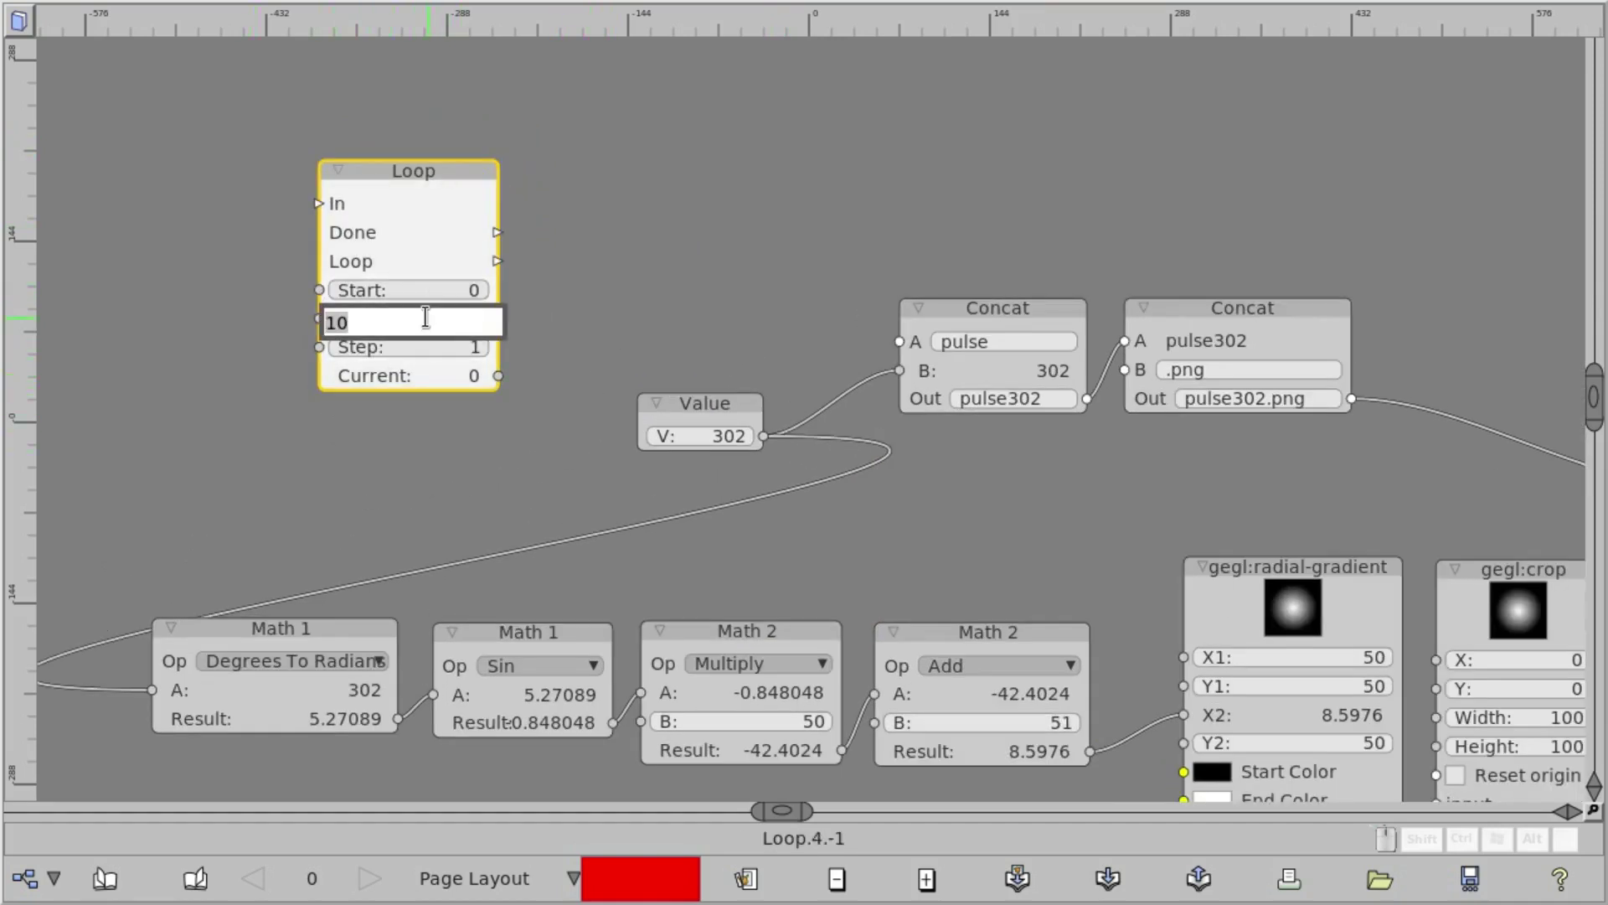
{"action": "key", "text": "Return"}
{"action": "left_click", "coordinate": [440, 358]}
{"action": "key", "text": "Return"}
Unhook the Value node and wire the Loop's Current into Concat B and Math 1's A
{"action": "left_click", "coordinate": [710, 409]}
{"action": "left_click", "coordinate": [786, 407]}
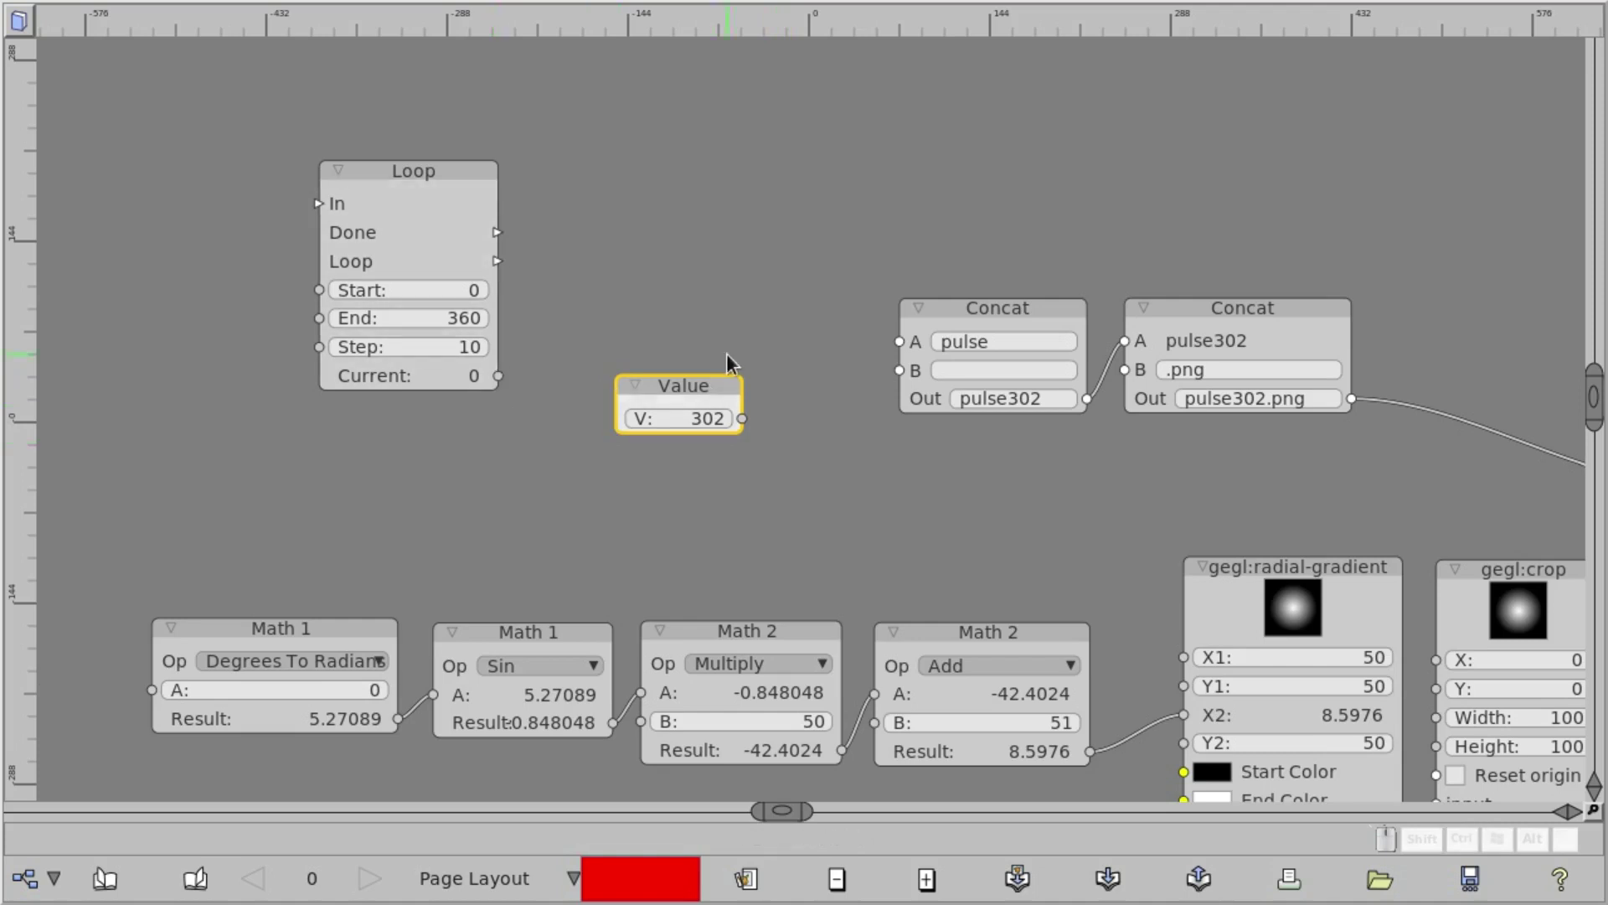
{"action": "left_click", "coordinate": [716, 387]}
{"action": "left_click_drag", "start_coordinate": [507, 380], "coordinate": [675, 402]}
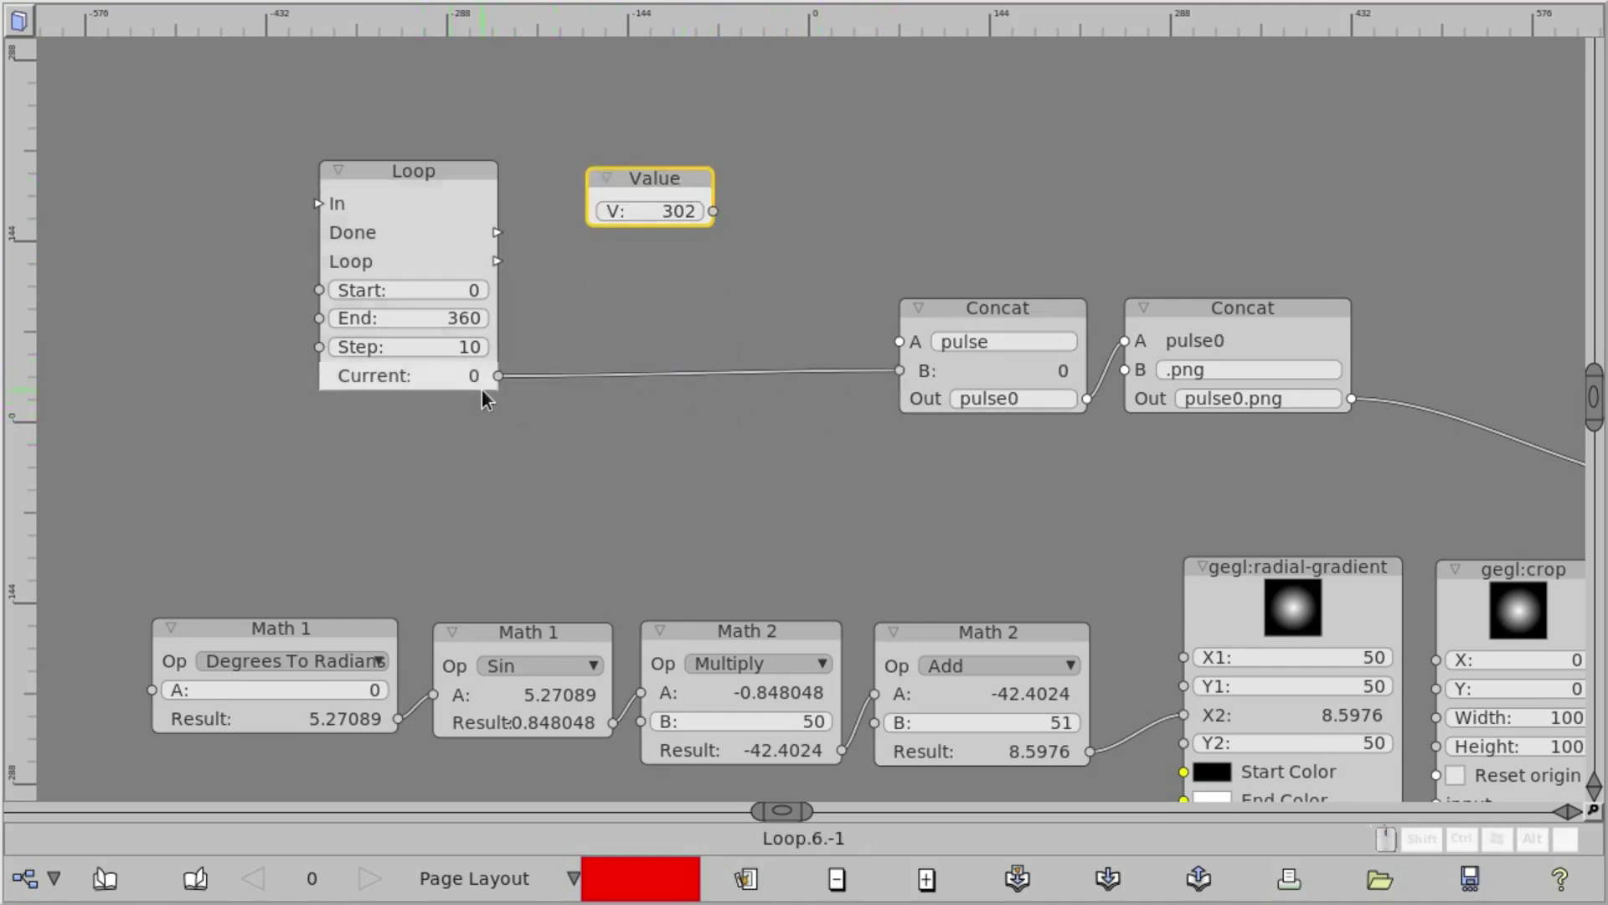
{"action": "left_click_drag", "start_coordinate": [504, 386], "coordinate": [195, 514]}
Add a Thread node placed left of the Loop node
{"action": "left_click", "coordinate": [412, 185]}
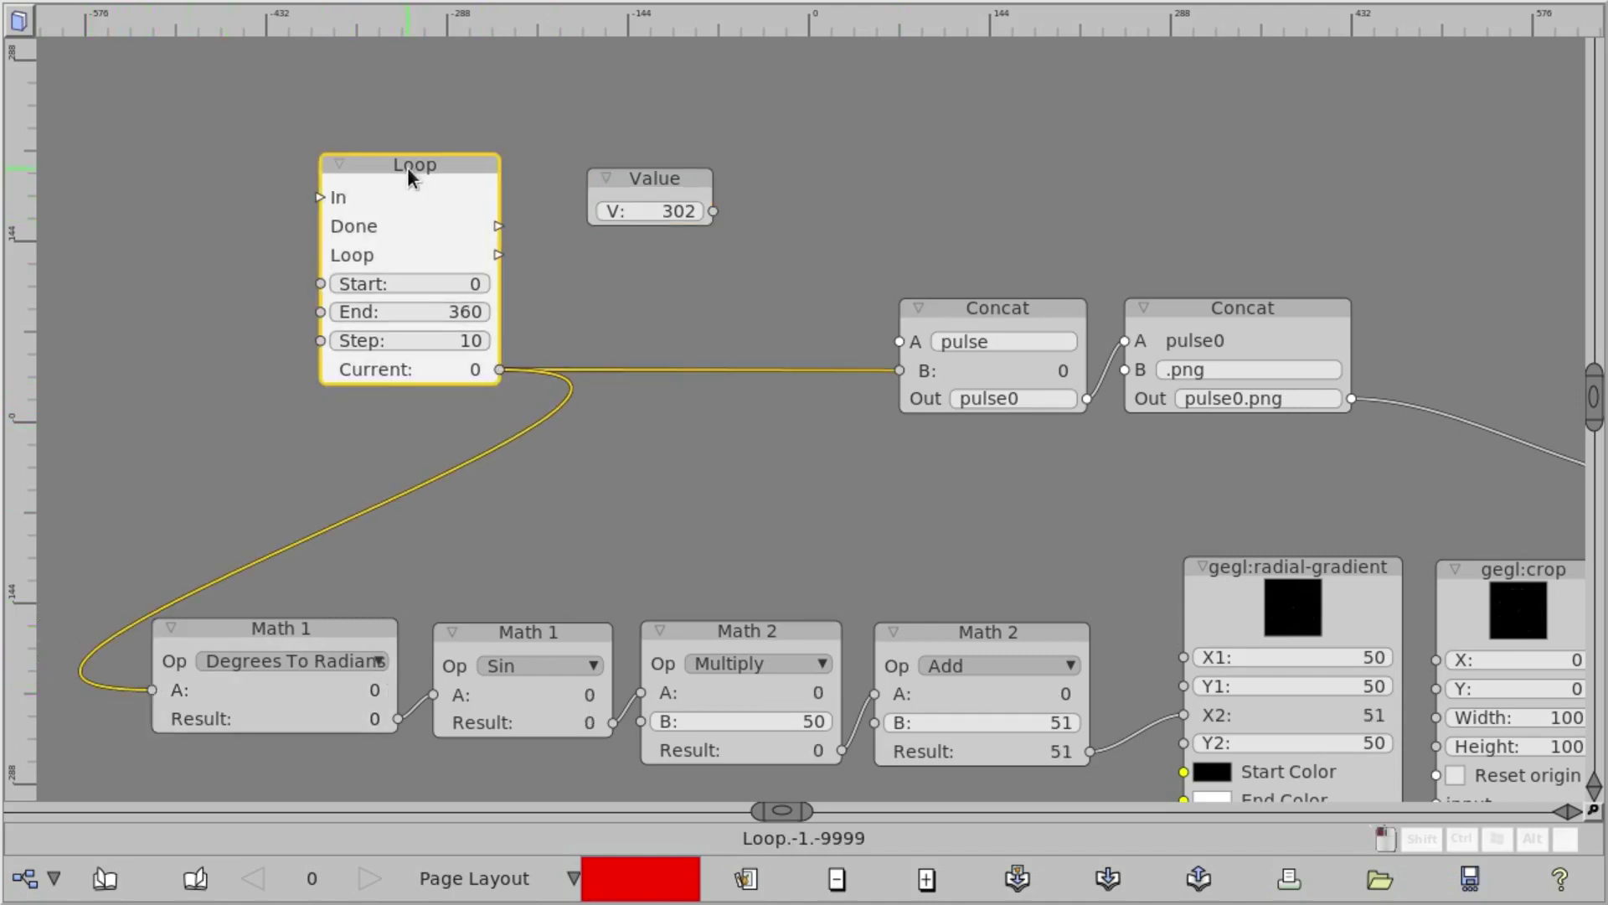
{"action": "left_click", "coordinate": [431, 190]}
{"action": "key", "text": "shift+a"}
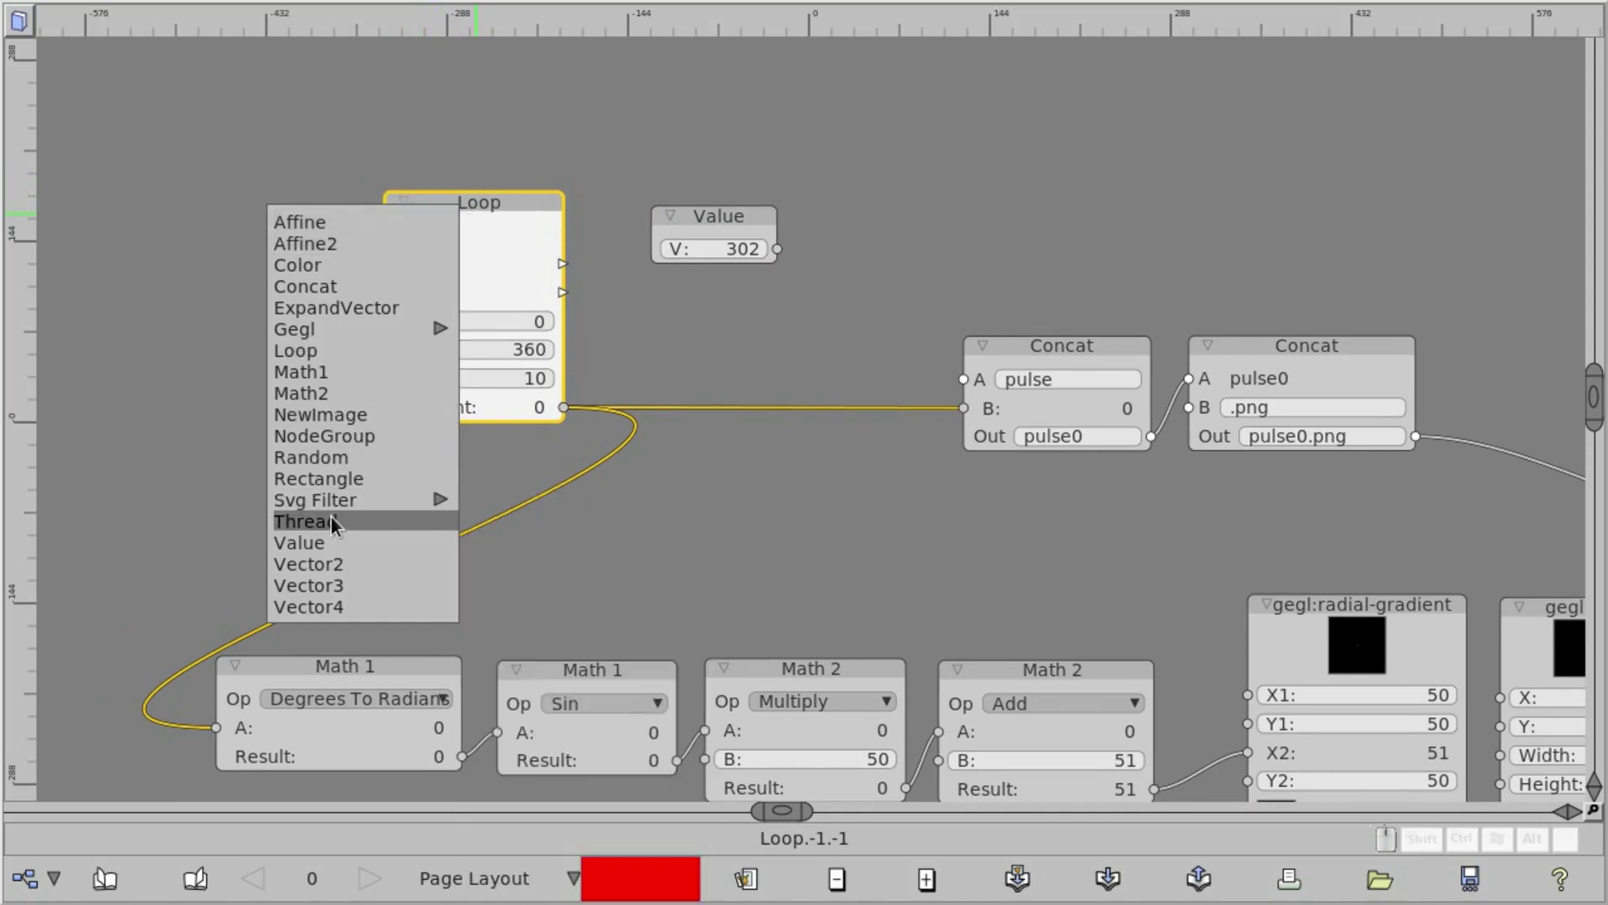
{"action": "left_click", "coordinate": [337, 528]}
{"action": "left_click_drag", "start_coordinate": [563, 228], "coordinate": [181, 237]}
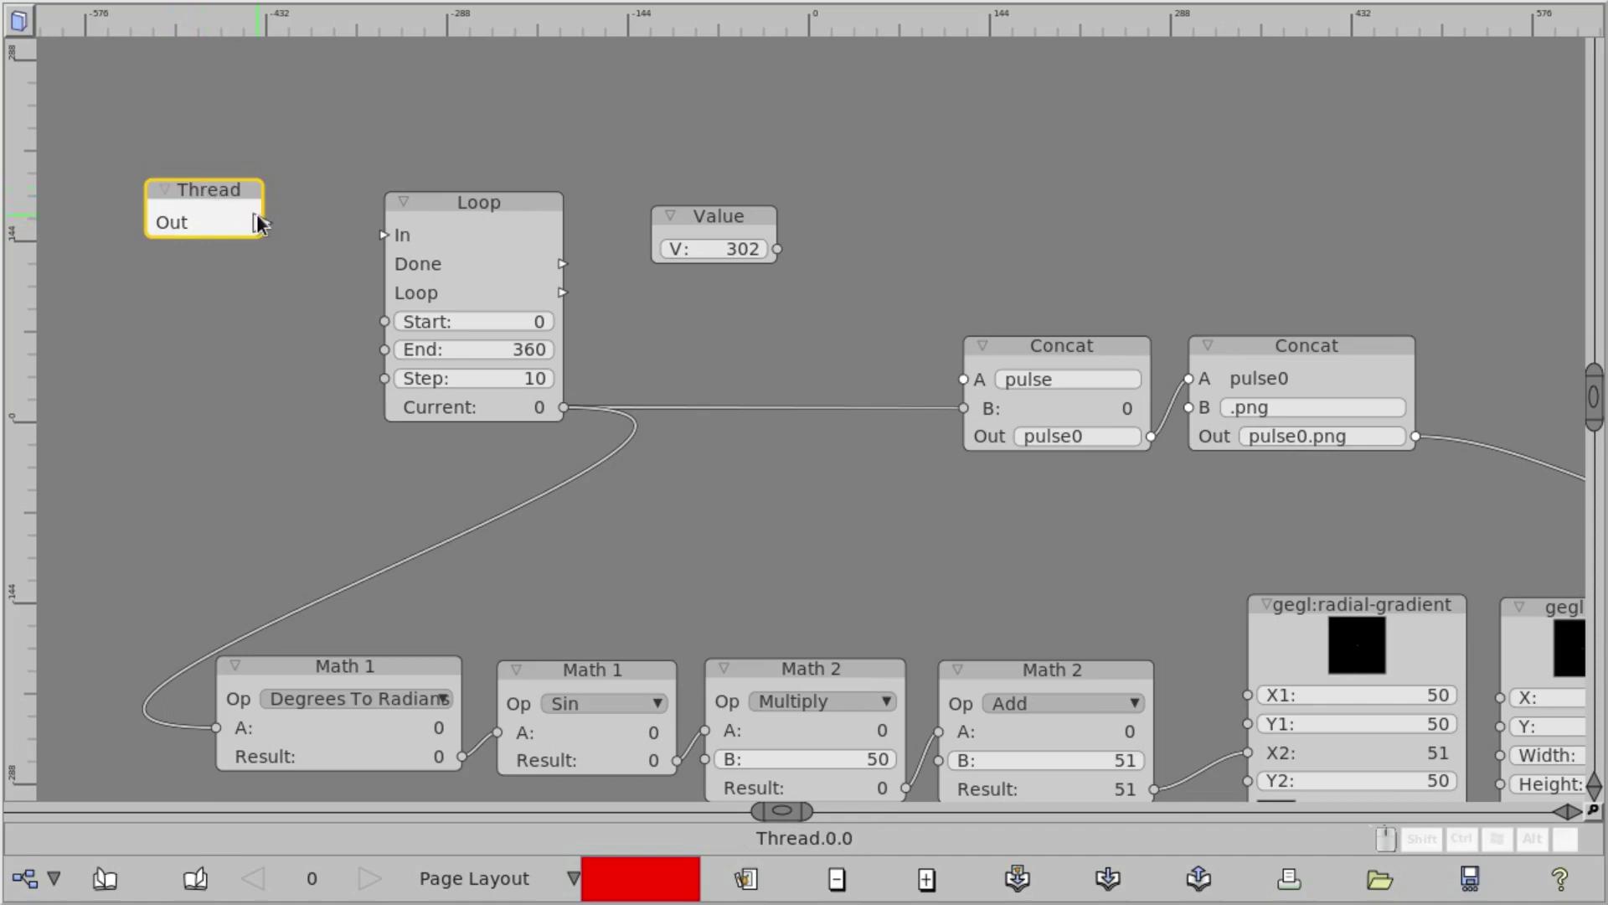
Connect the Thread output to the Loop's In and tidy the node arrangement
{"action": "left_click_drag", "start_coordinate": [286, 227], "coordinate": [383, 244]}
{"action": "left_click_drag", "start_coordinate": [276, 228], "coordinate": [365, 244]}
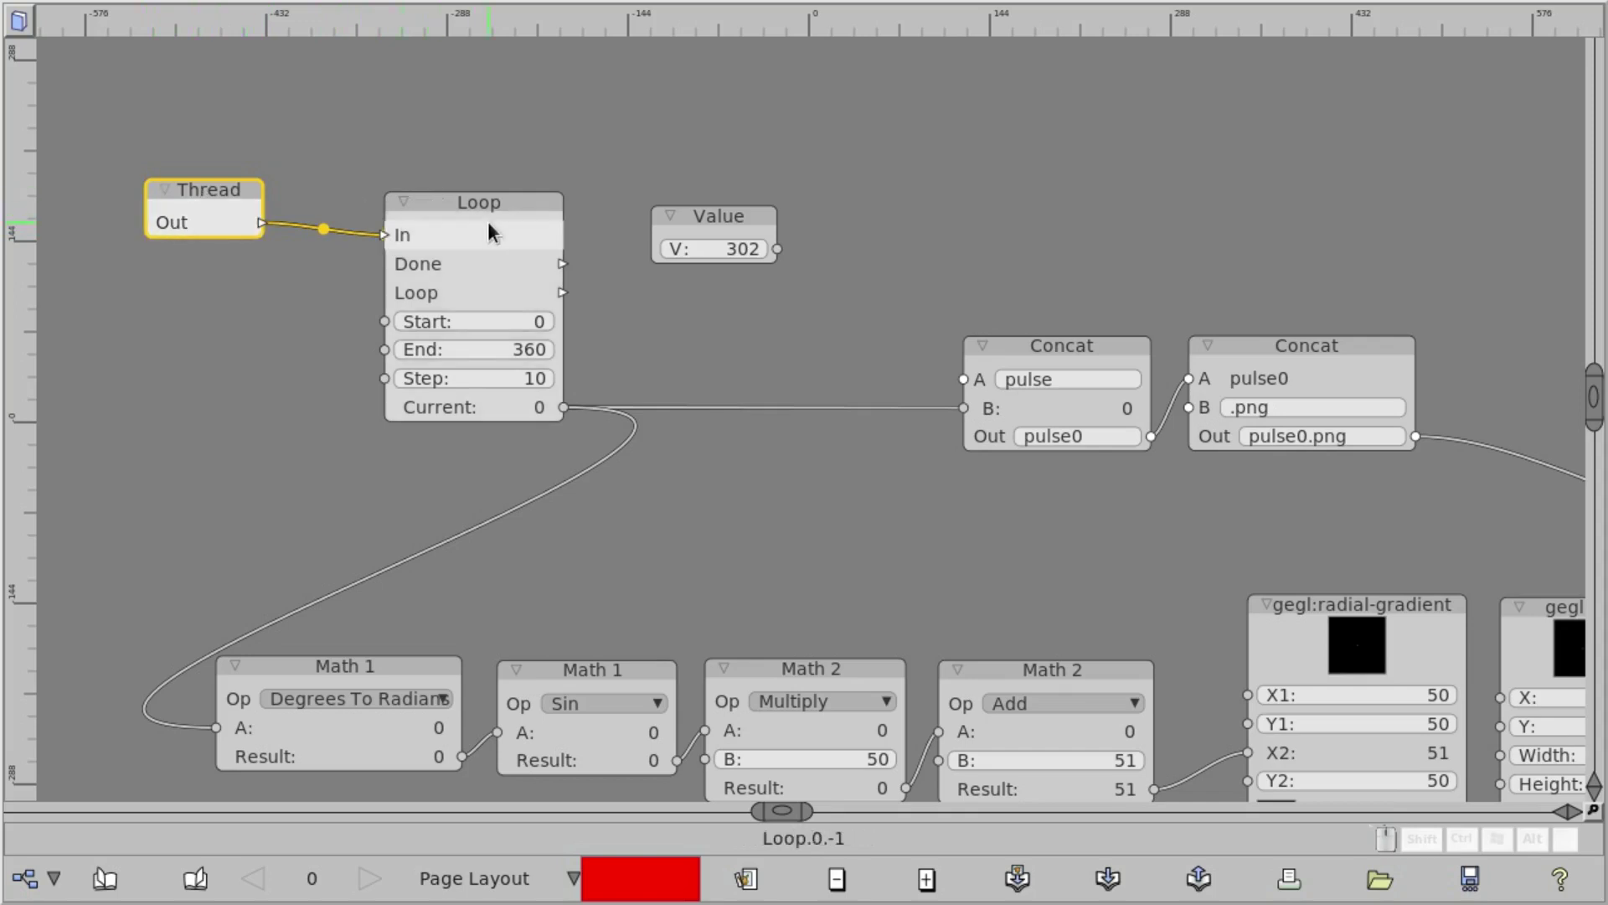
{"action": "left_click", "coordinate": [886, 415]}
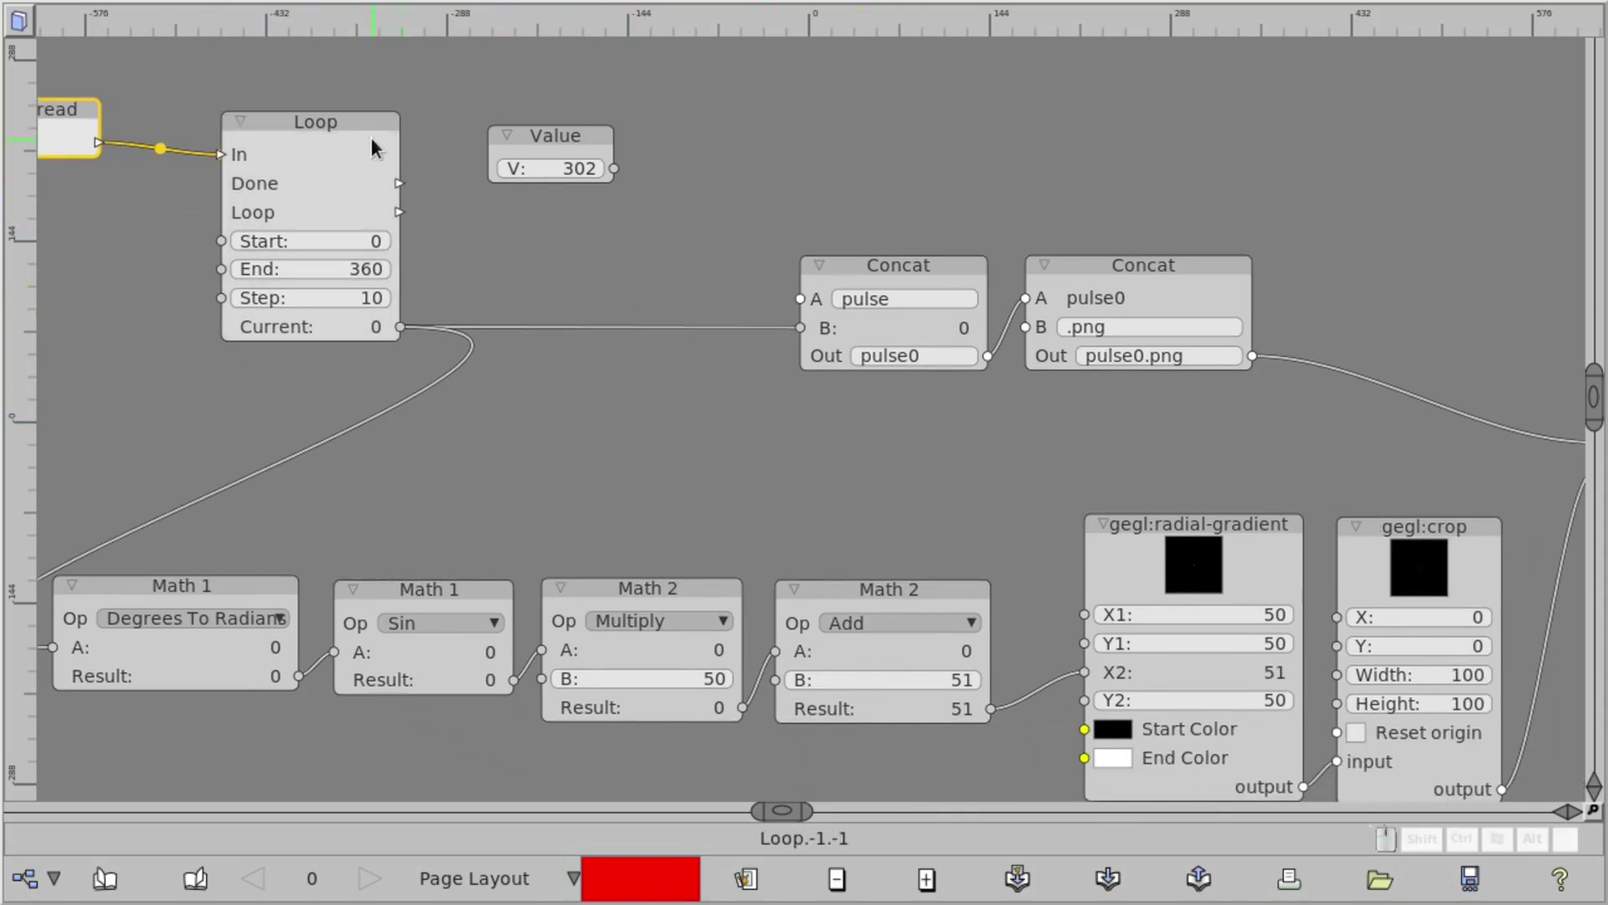
{"action": "left_click_drag", "start_coordinate": [346, 139], "coordinate": [140, 94]}
{"action": "left_click", "coordinate": [73, 114]}
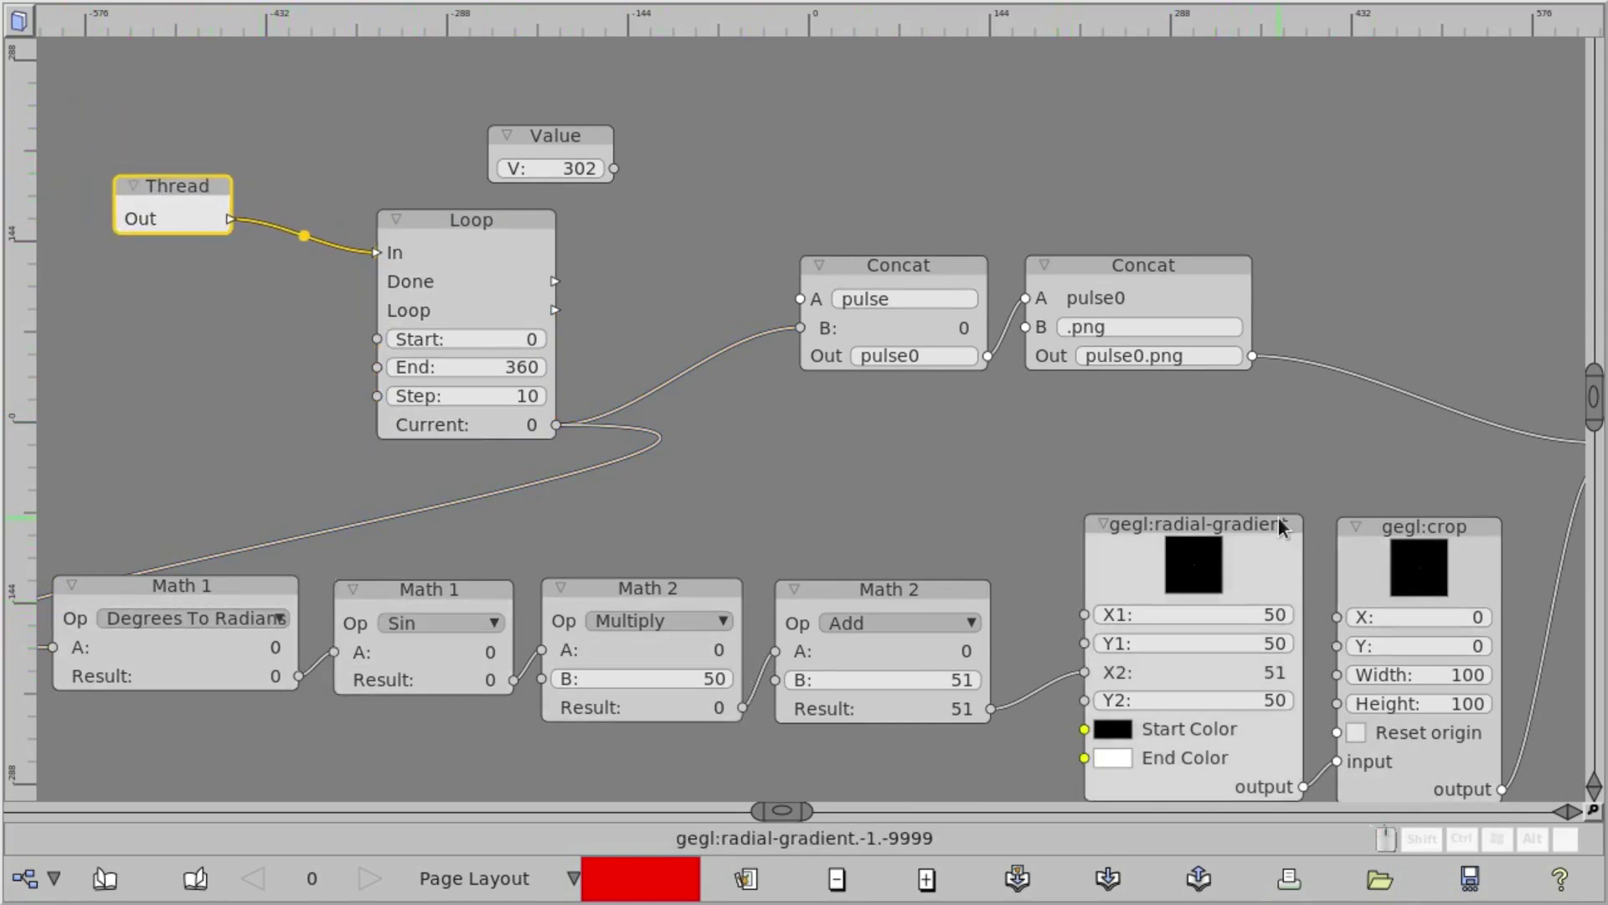
{"action": "left_click", "coordinate": [1188, 518]}
Wire the Thread to the Loop, enable Auto Save on gegl:save and show thread controls
{"action": "left_click", "coordinate": [1203, 472]}
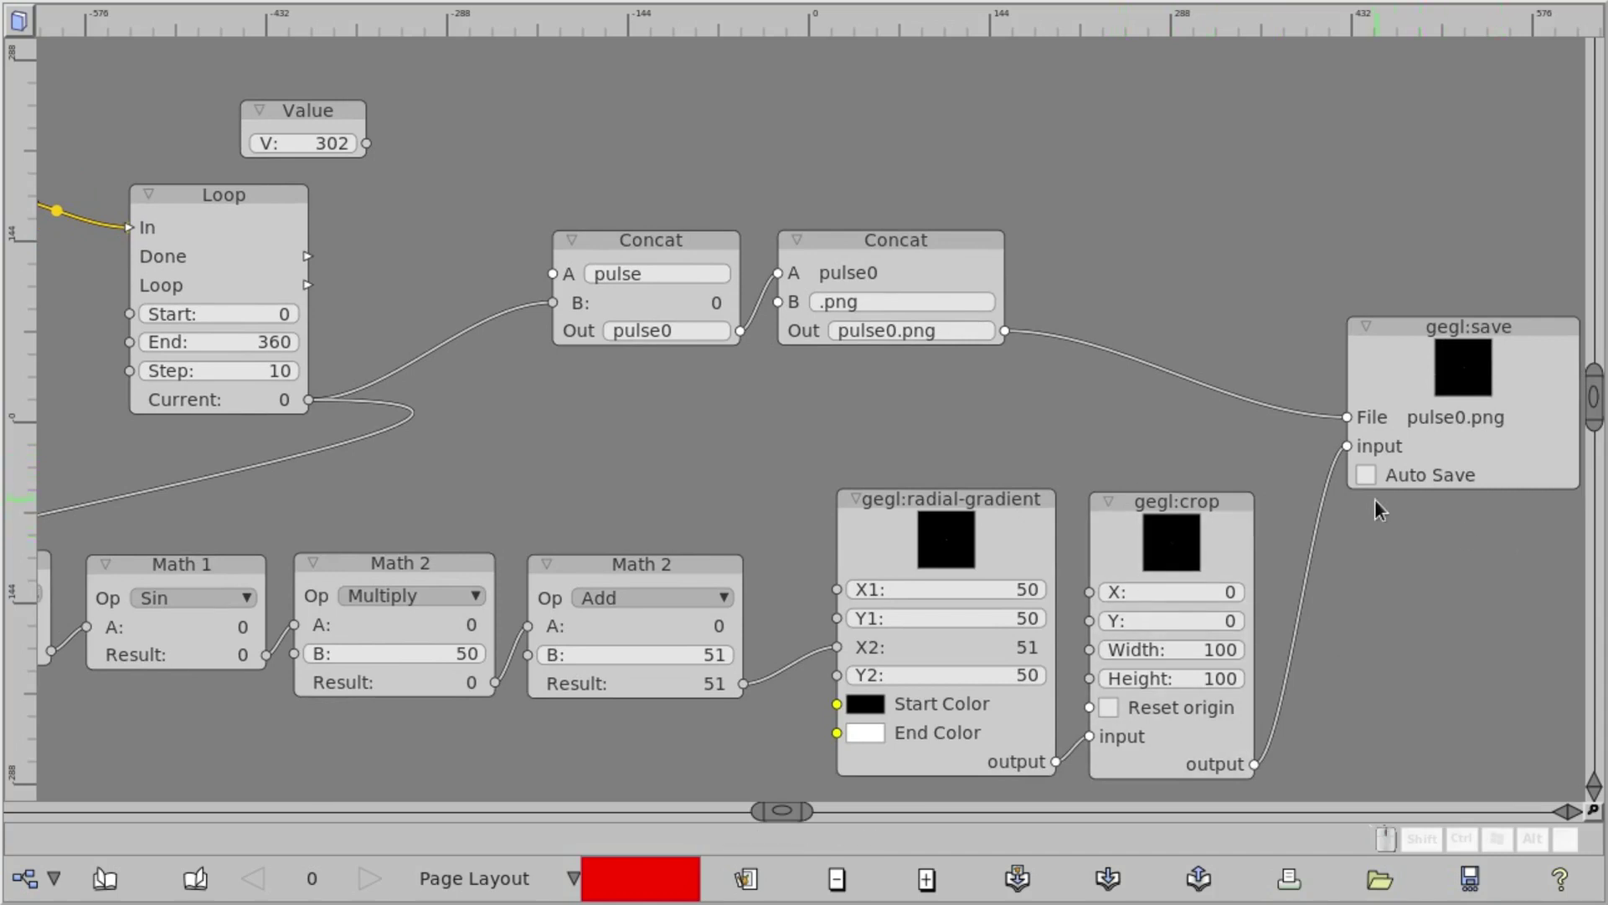
{"action": "left_click", "coordinate": [1376, 484]}
{"action": "left_click_drag", "start_coordinate": [680, 393], "coordinate": [799, 384]}
{"action": "left_click", "coordinate": [811, 395]}
{"action": "left_click", "coordinate": [800, 402]}
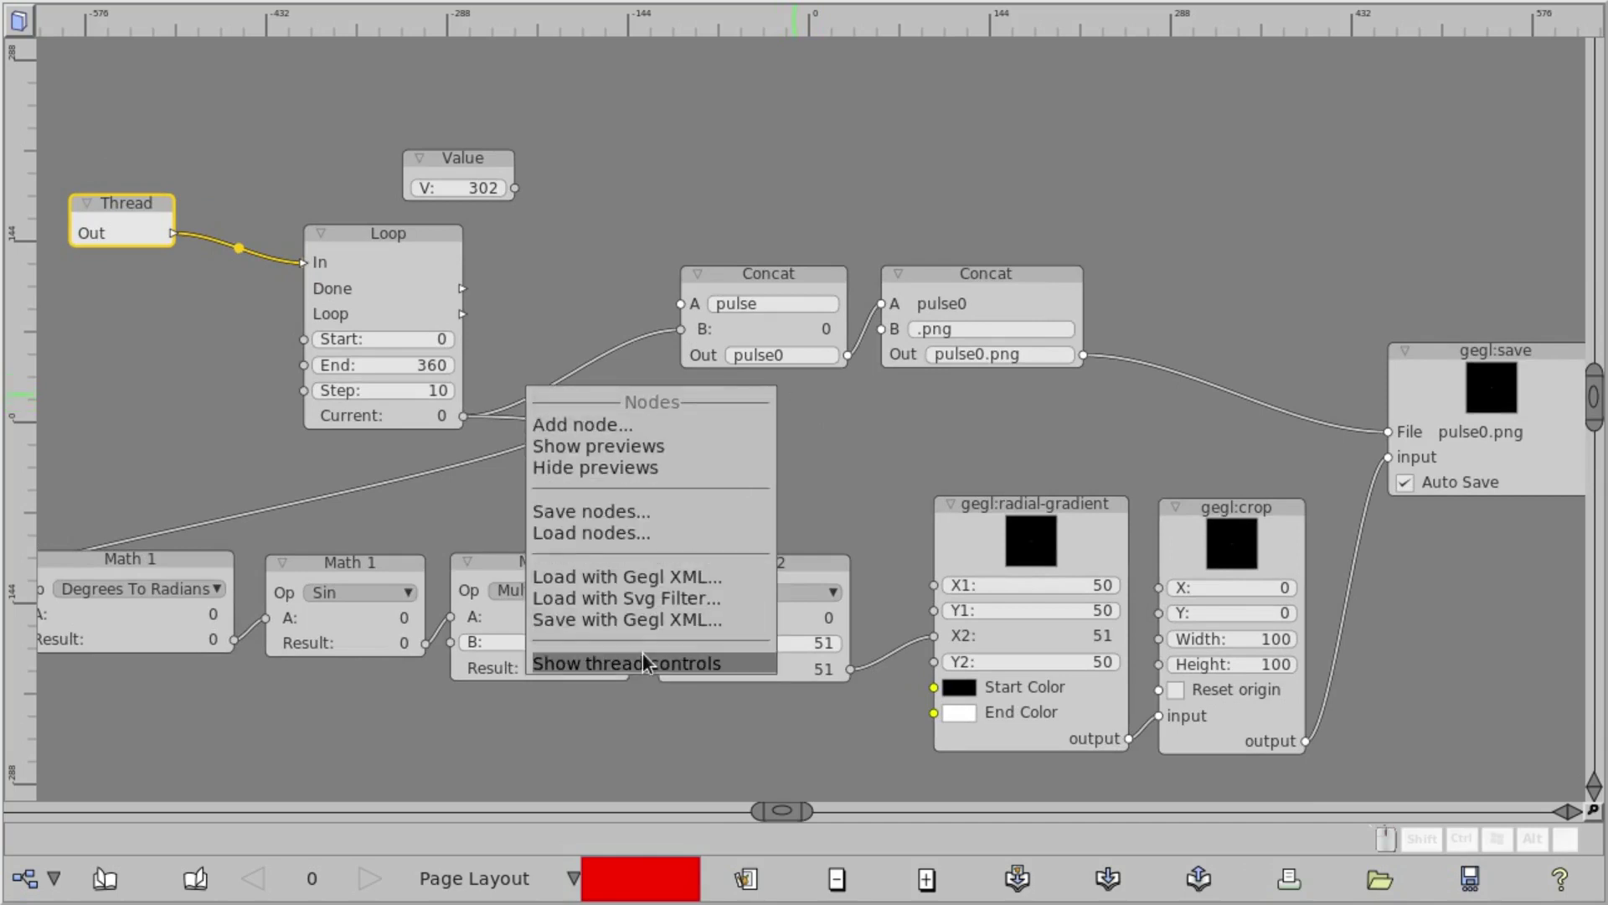
{"action": "left_click", "coordinate": [625, 639]}
Step the thread through the loop from 0 to 360, saving pulse10.png through pulse360.png
{"action": "left_click", "coordinate": [102, 71]}
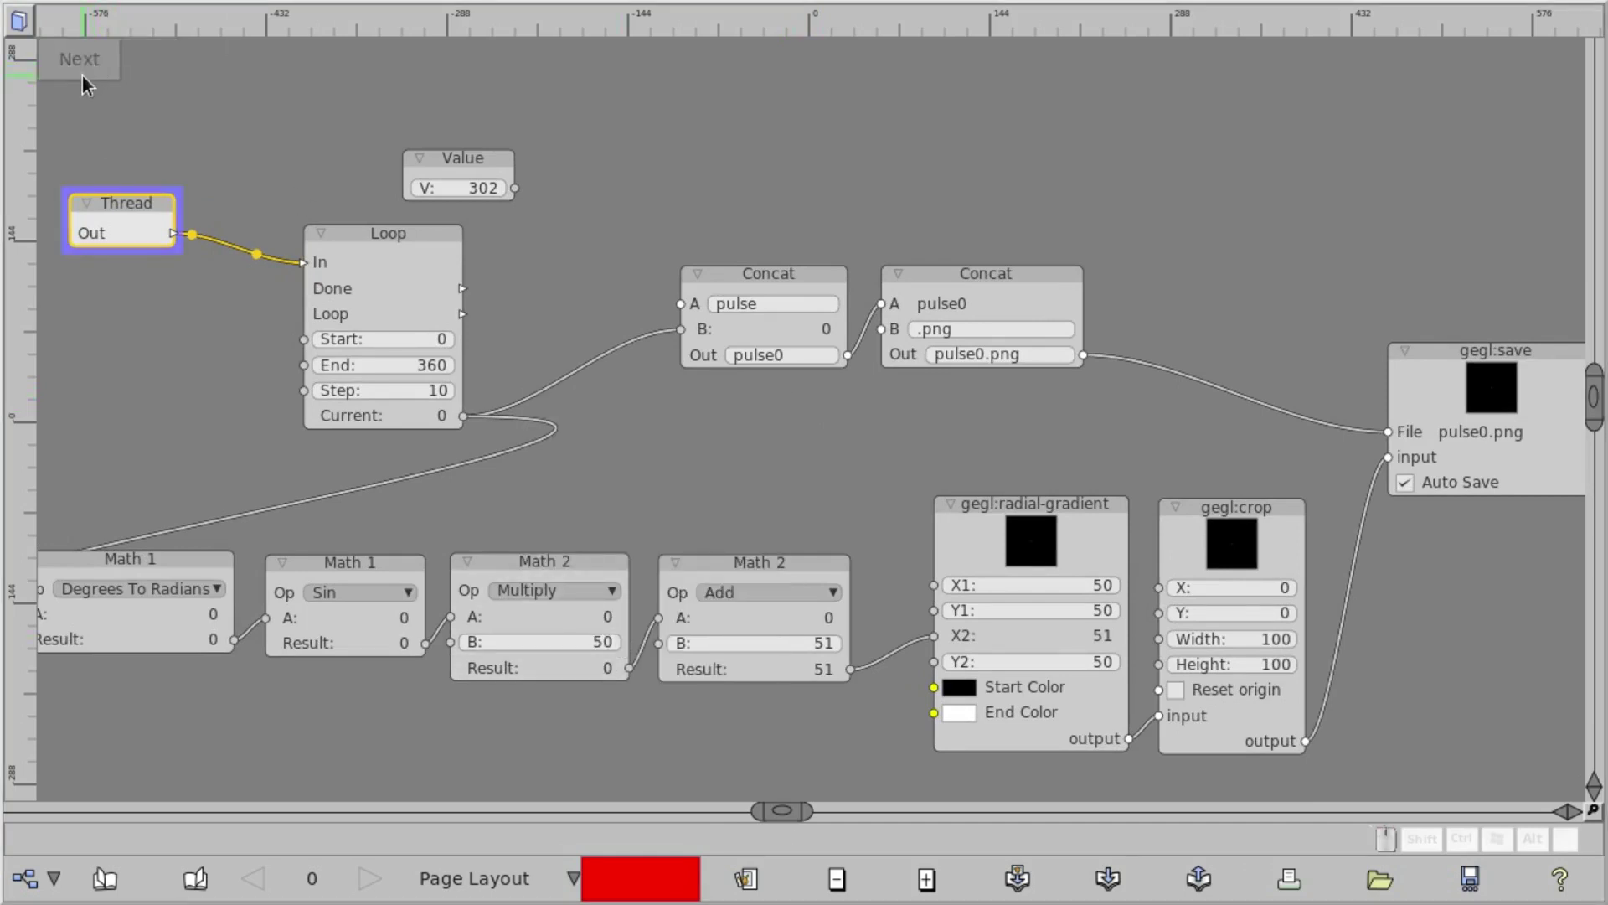
{"action": "left_click", "coordinate": [78, 72]}
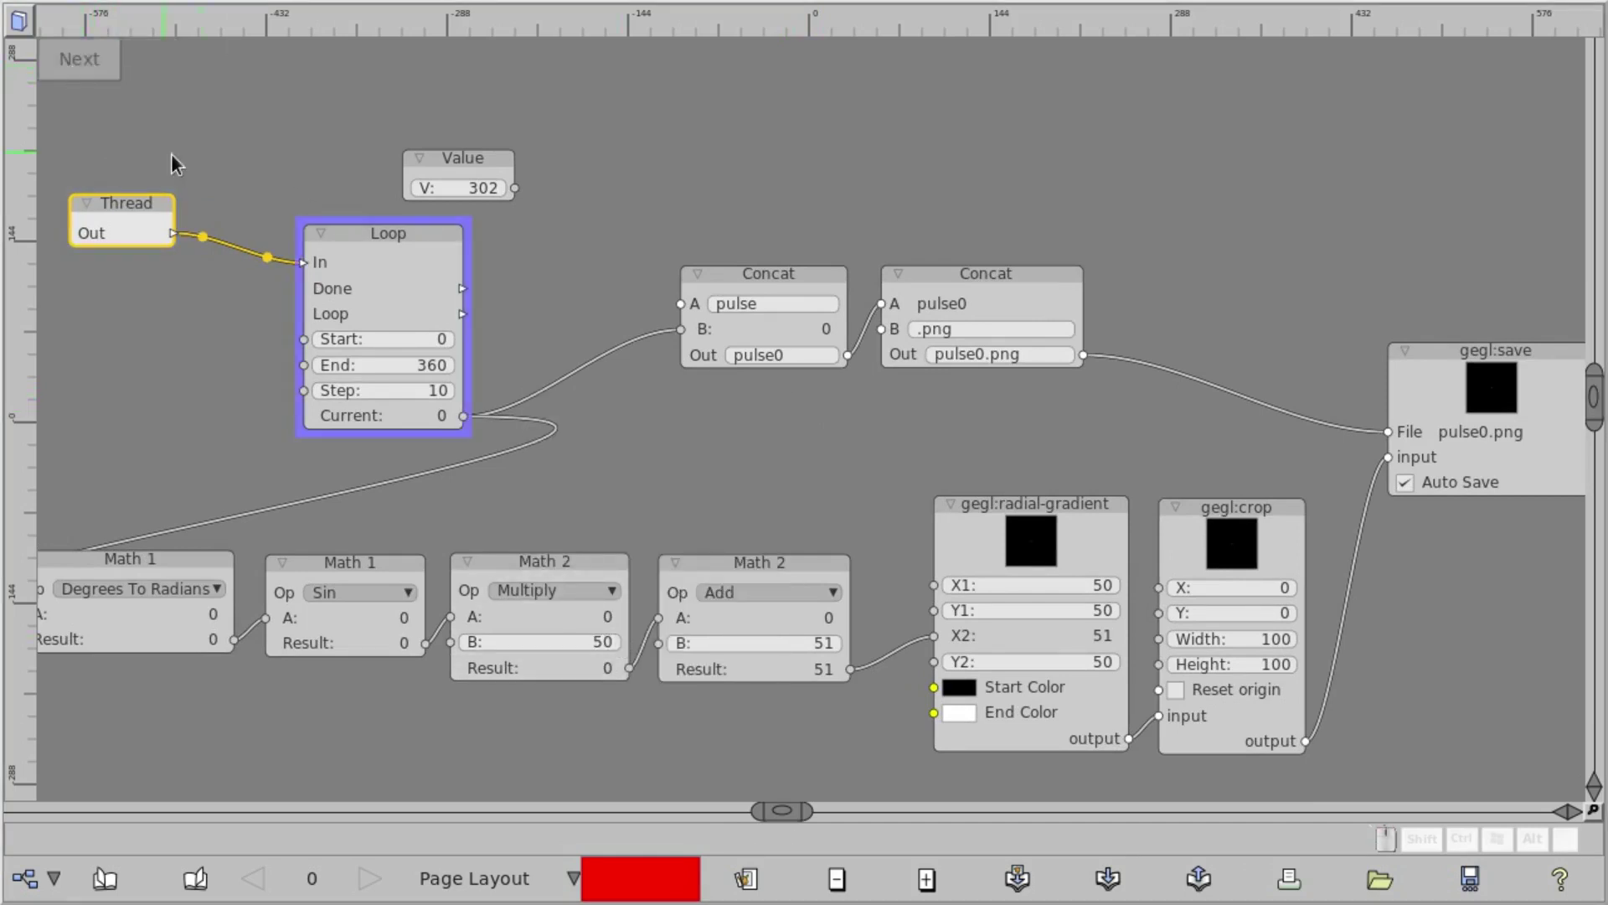
{"action": "left_click", "coordinate": [81, 71]}
{"action": "left_click", "coordinate": [81, 71]}
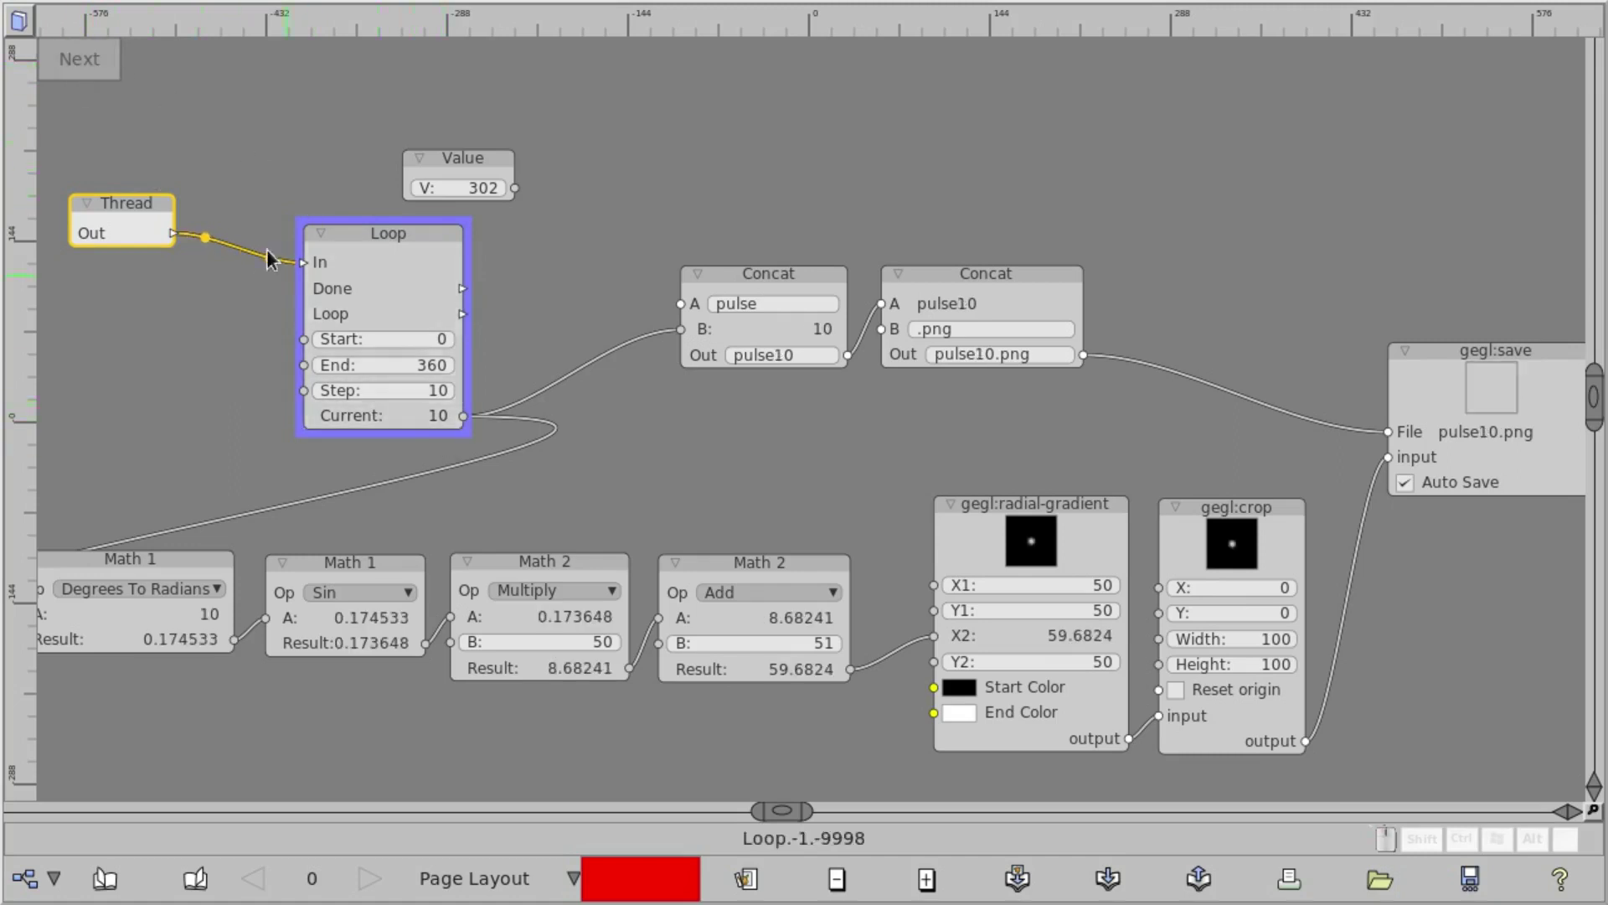
{"action": "left_click", "coordinate": [97, 72]}
{"action": "double_click", "coordinate": [96, 72]}
{"action": "left_click", "coordinate": [96, 72]}
{"action": "left_click_drag", "start_coordinate": [97, 72], "coordinate": [95, 73]}
{"action": "left_click_drag", "start_coordinate": [95, 73], "coordinate": [95, 73]}
{"action": "left_click", "coordinate": [95, 72]}
{"action": "left_click", "coordinate": [95, 73]}
{"action": "left_click", "coordinate": [94, 73]}
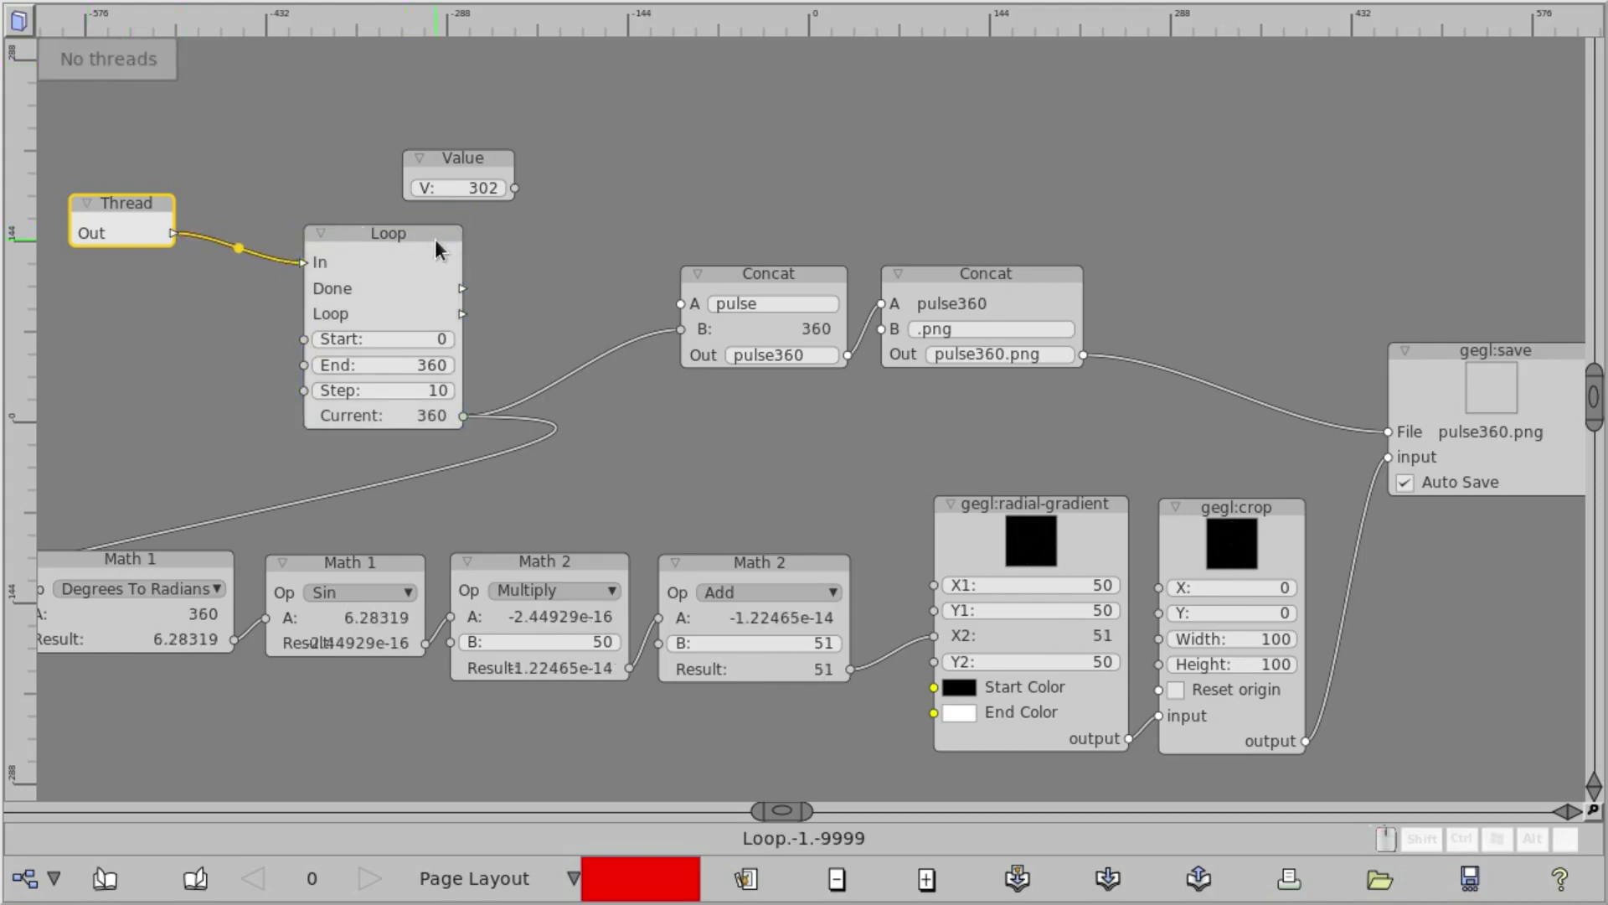
List pulse*png and run gm convert -dispose 2 -delay 5 to build pulse.gif
{"action": "key", "text": "ctrl+Return"}
{"action": "key", "text": "ctrl+Up"}
{"action": "key", "text": "Return"}
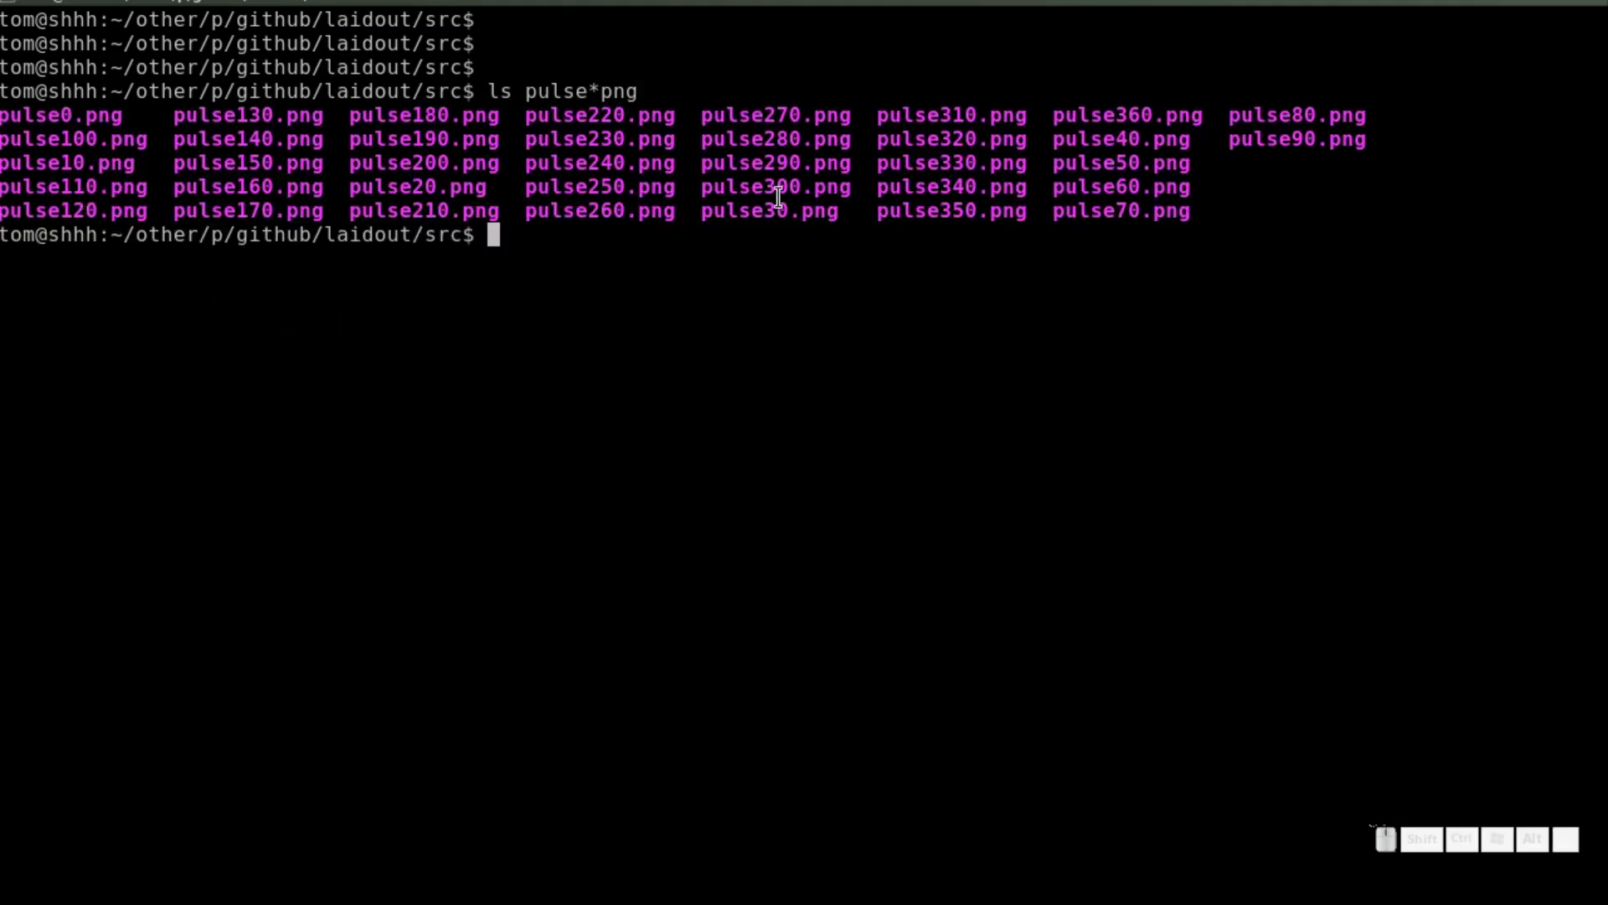
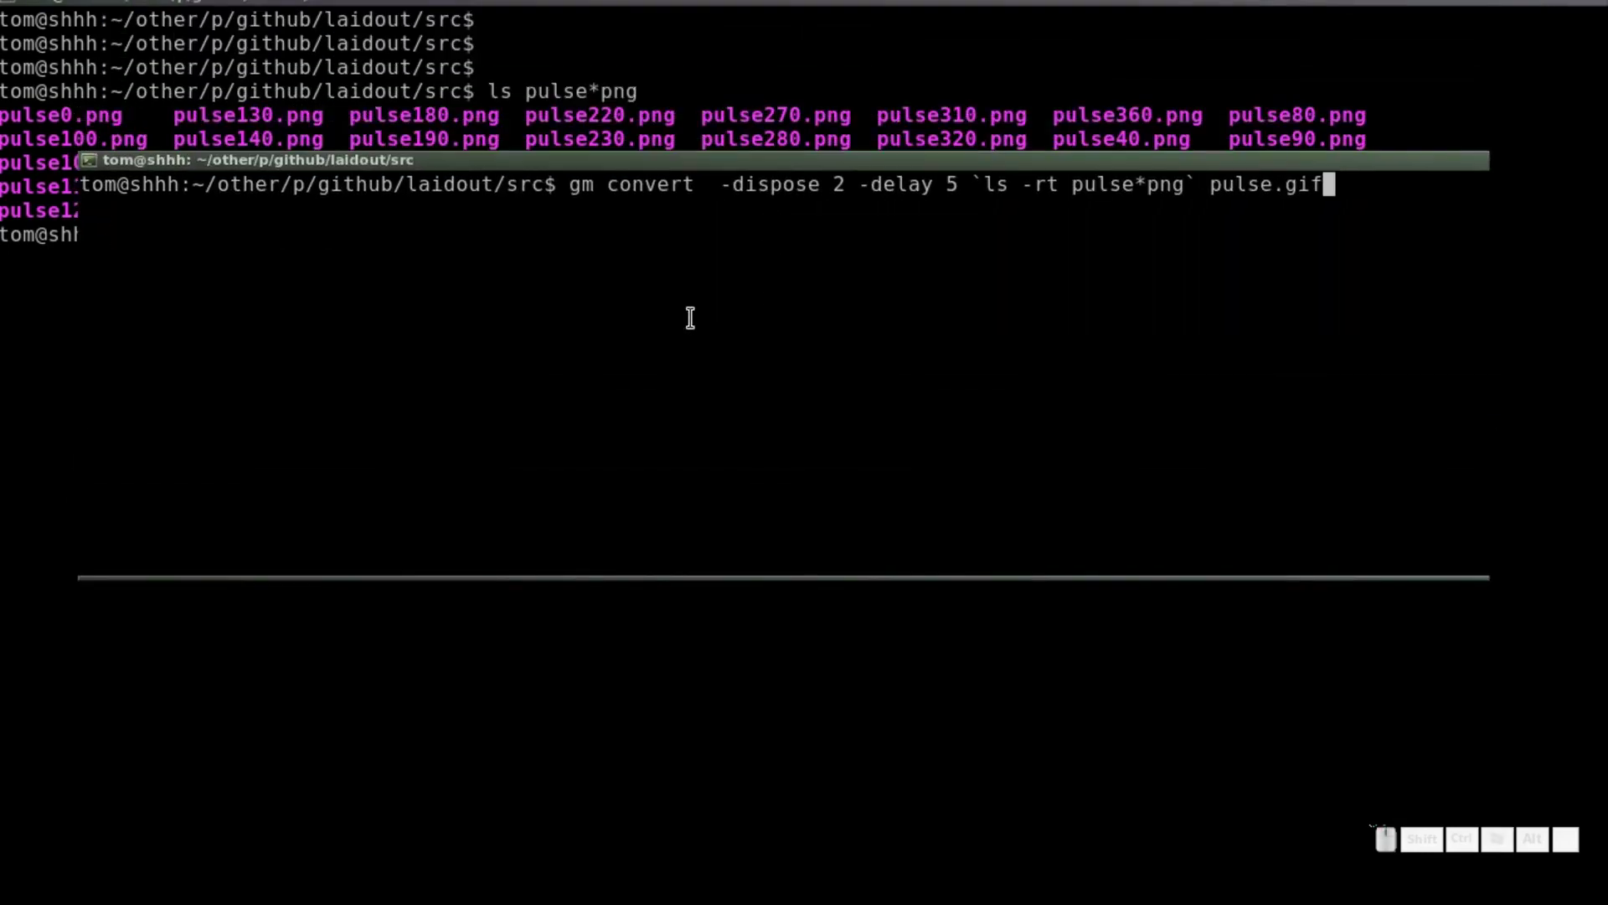
{"action": "key", "text": "Home"}
{"action": "key", "text": "End"}
{"action": "key", "text": "Return"}
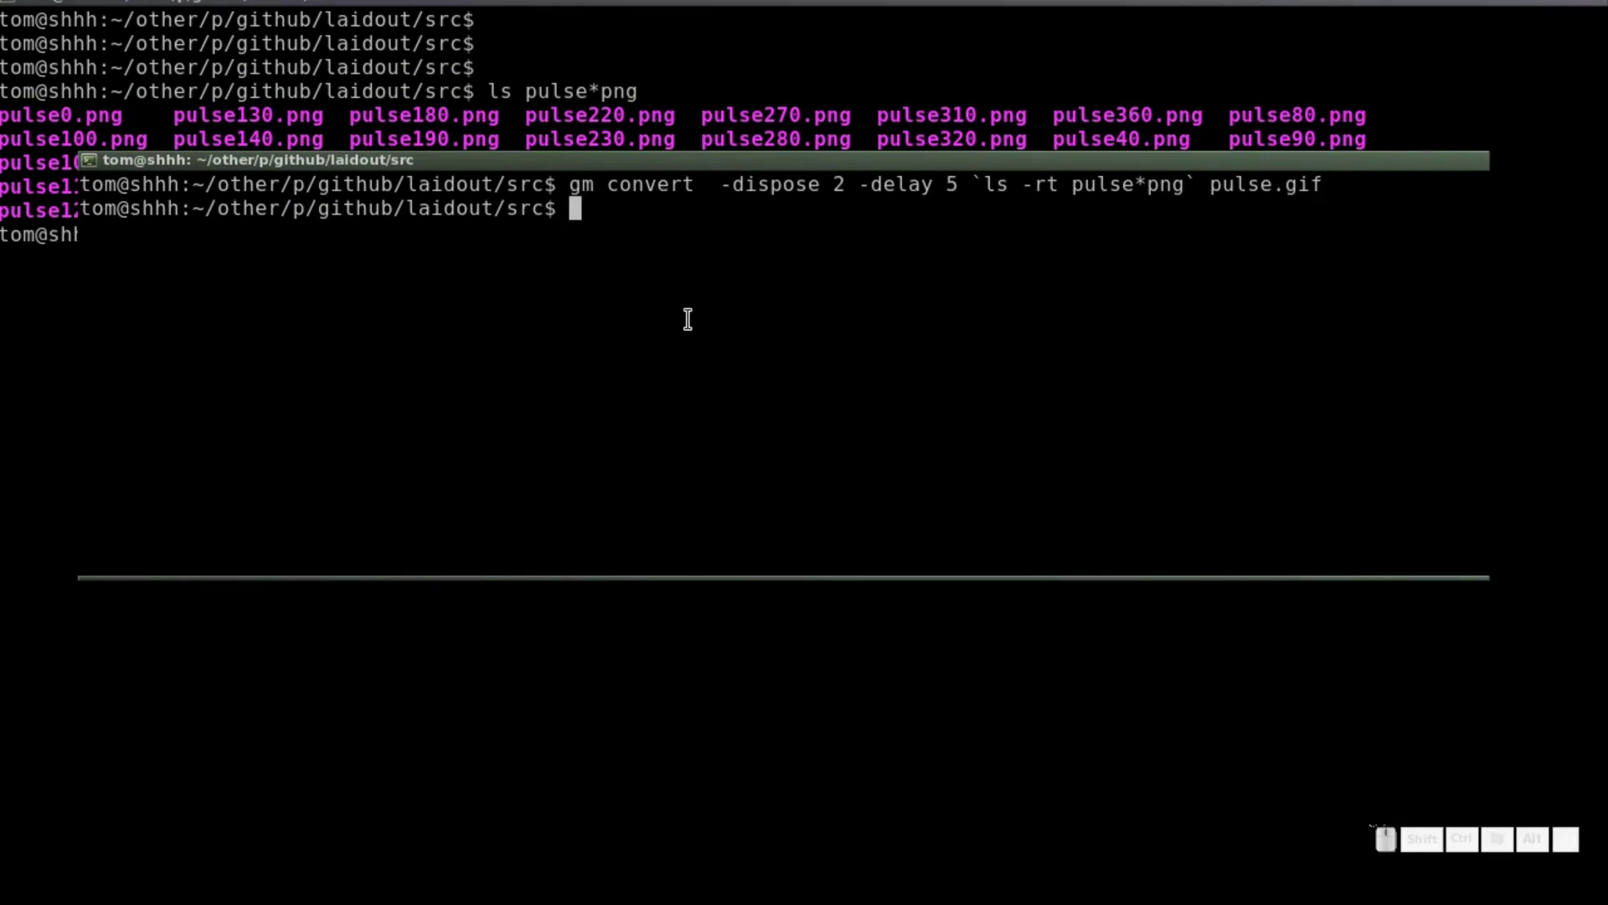
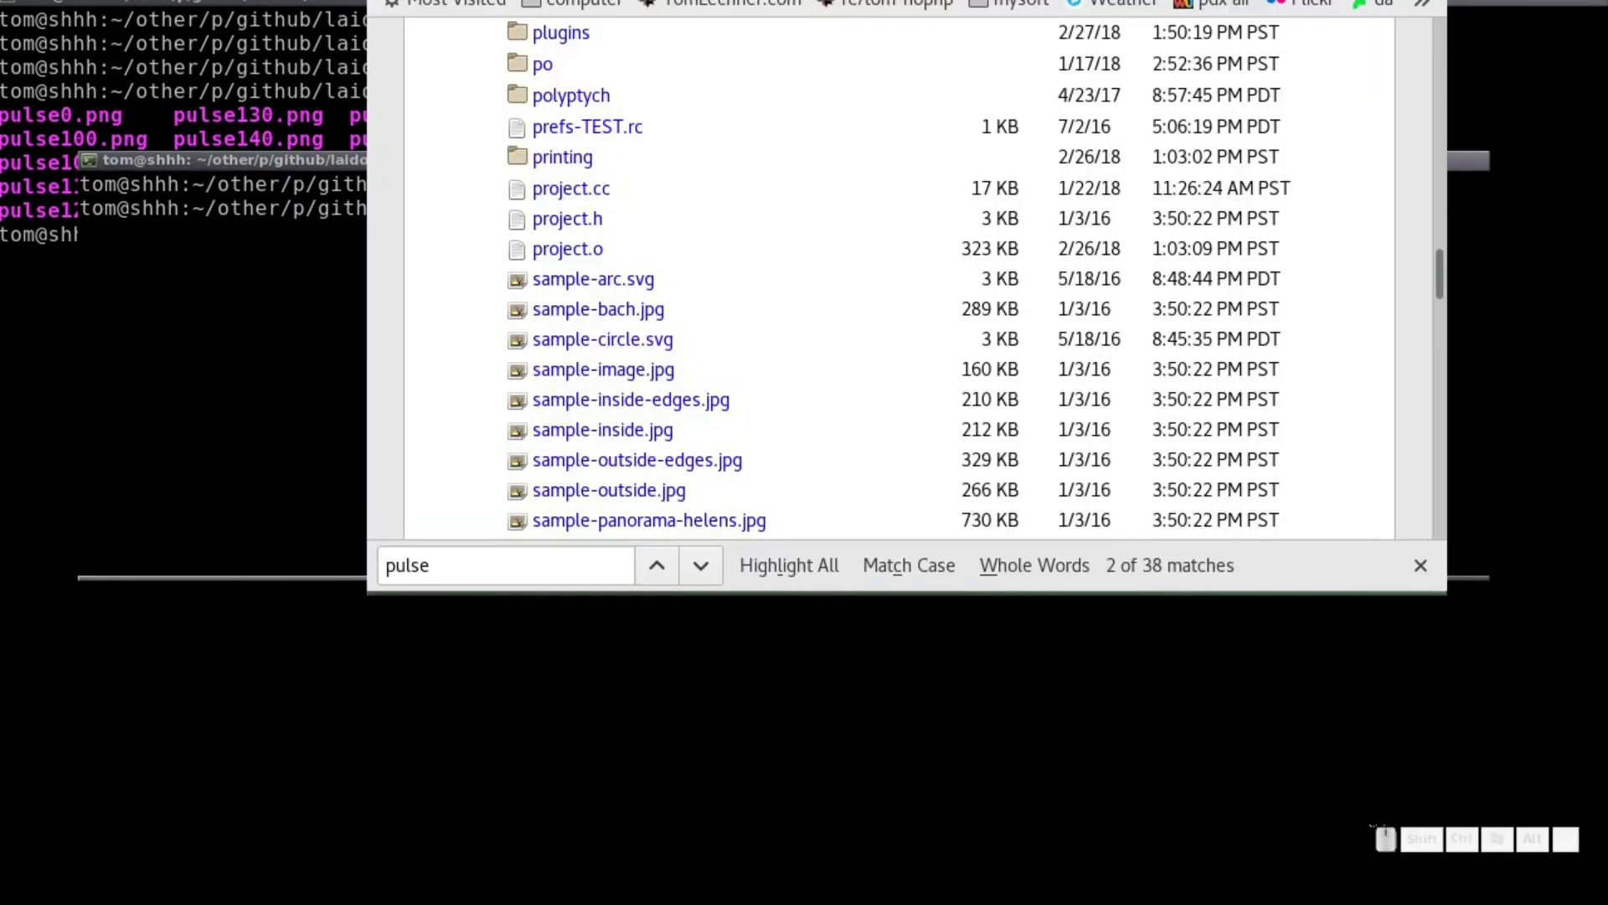
View pulse.gif in Firefox, then return to the Laidout node graph
{"action": "left_click", "coordinate": [585, 292]}
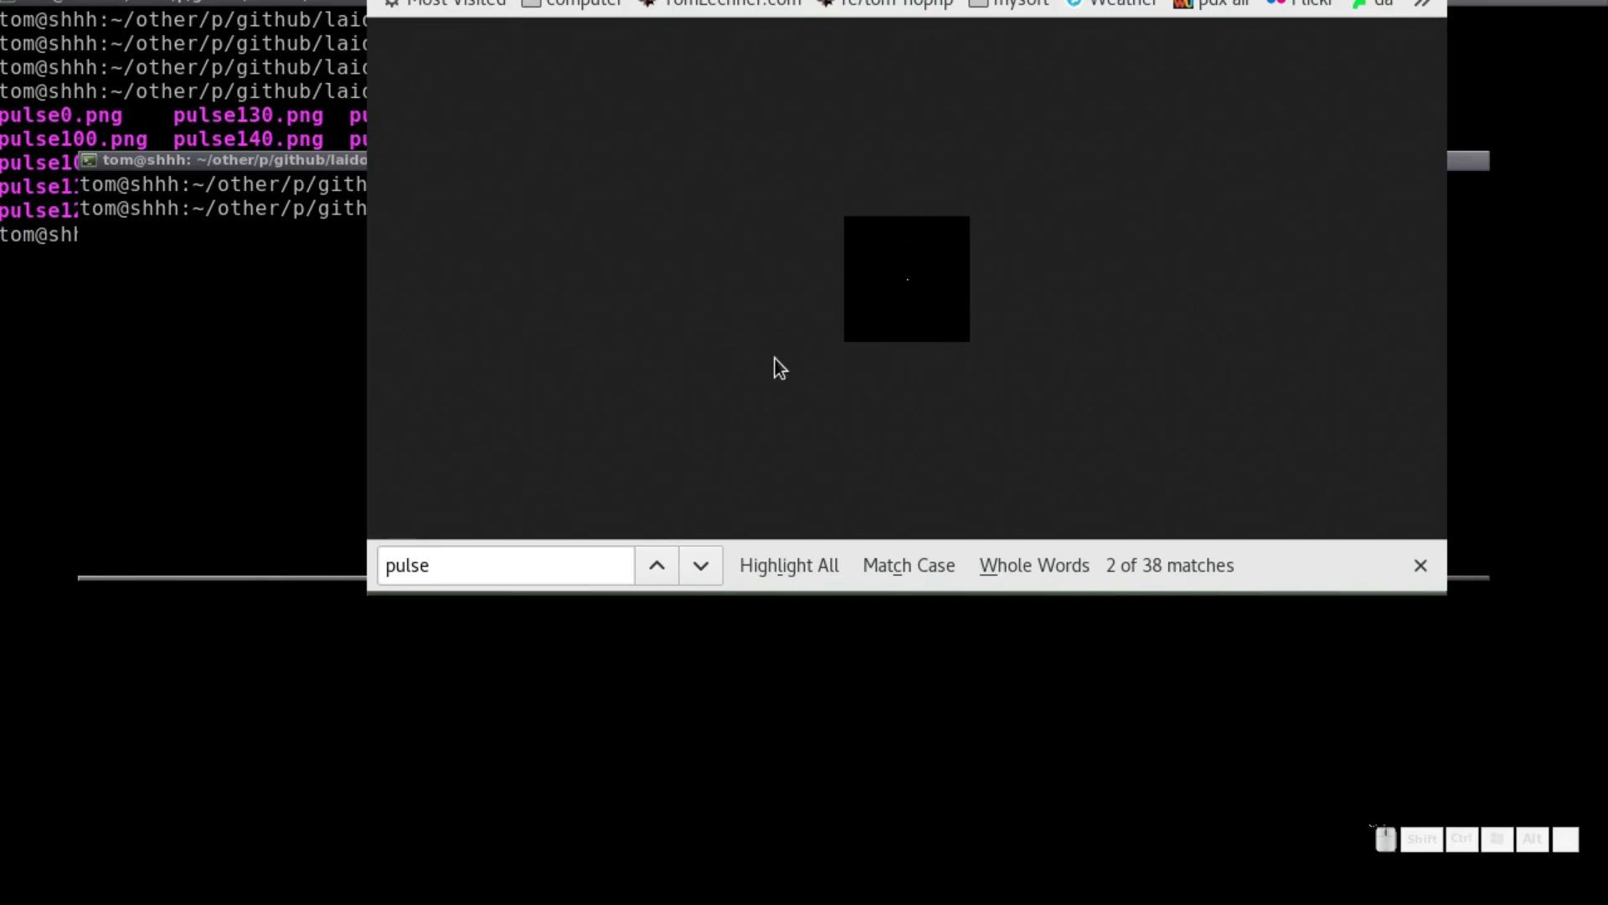
{"action": "key", "text": "alt+Tab"}
{"action": "key", "text": "alt+Tab"}
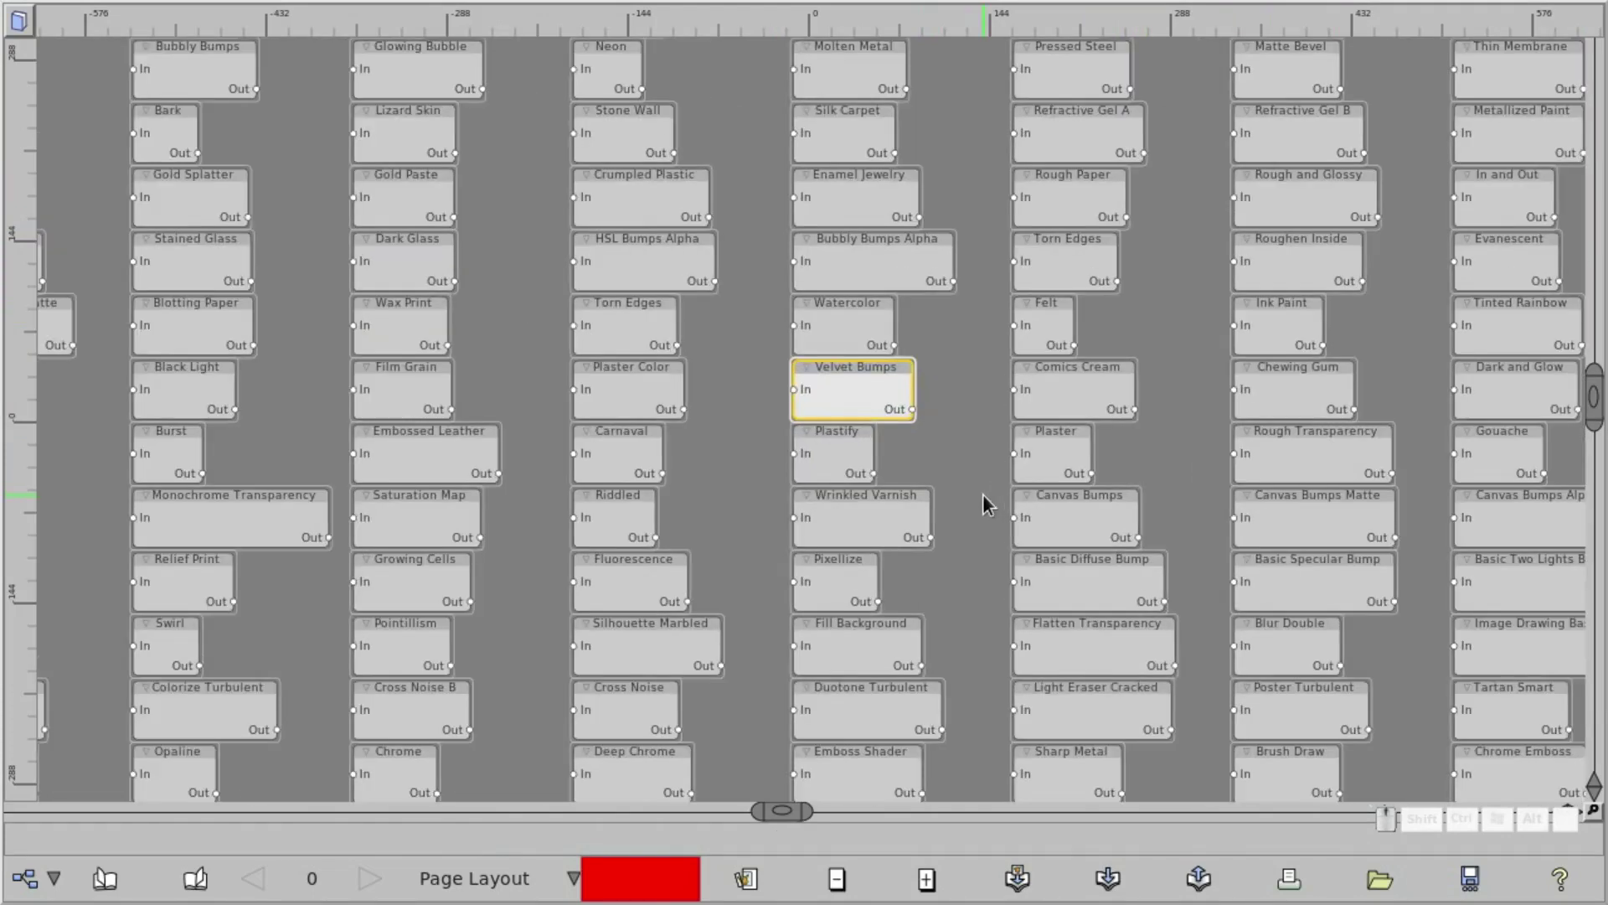
Zoom into the imported SVG filters and enter the Dark Glass filter group
{"action": "left_click", "coordinate": [1361, 574]}
{"action": "left_click_drag", "start_coordinate": [547, 308], "coordinate": [1199, 535]}
{"action": "left_click_drag", "start_coordinate": [337, 301], "coordinate": [1226, 505]}
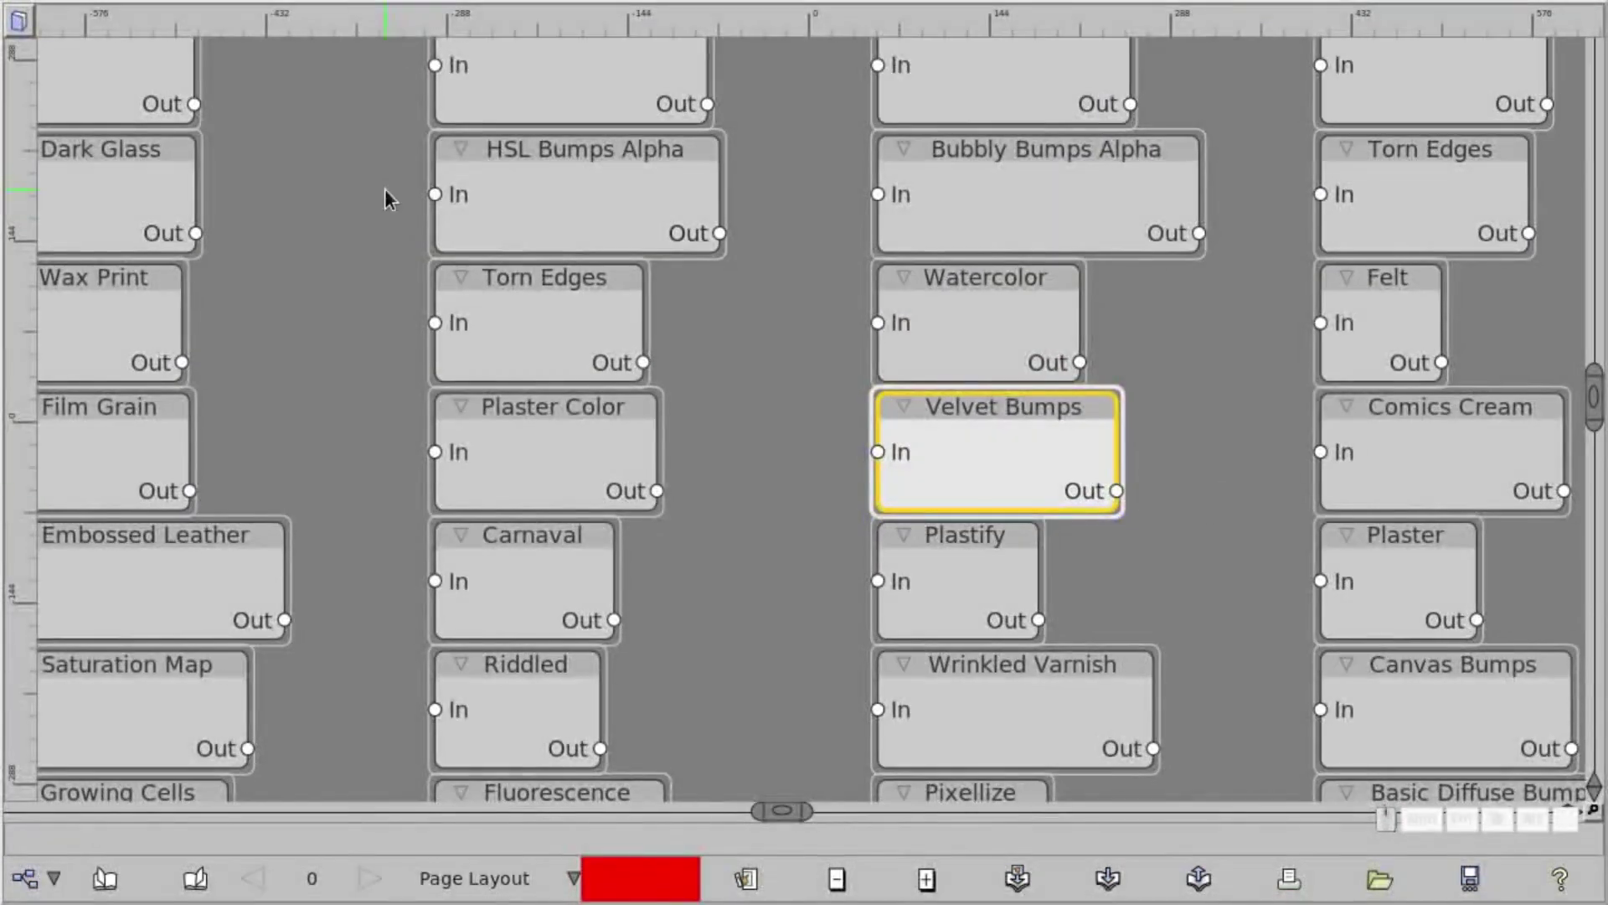
{"action": "left_click", "coordinate": [397, 201]}
{"action": "left_click", "coordinate": [600, 413]}
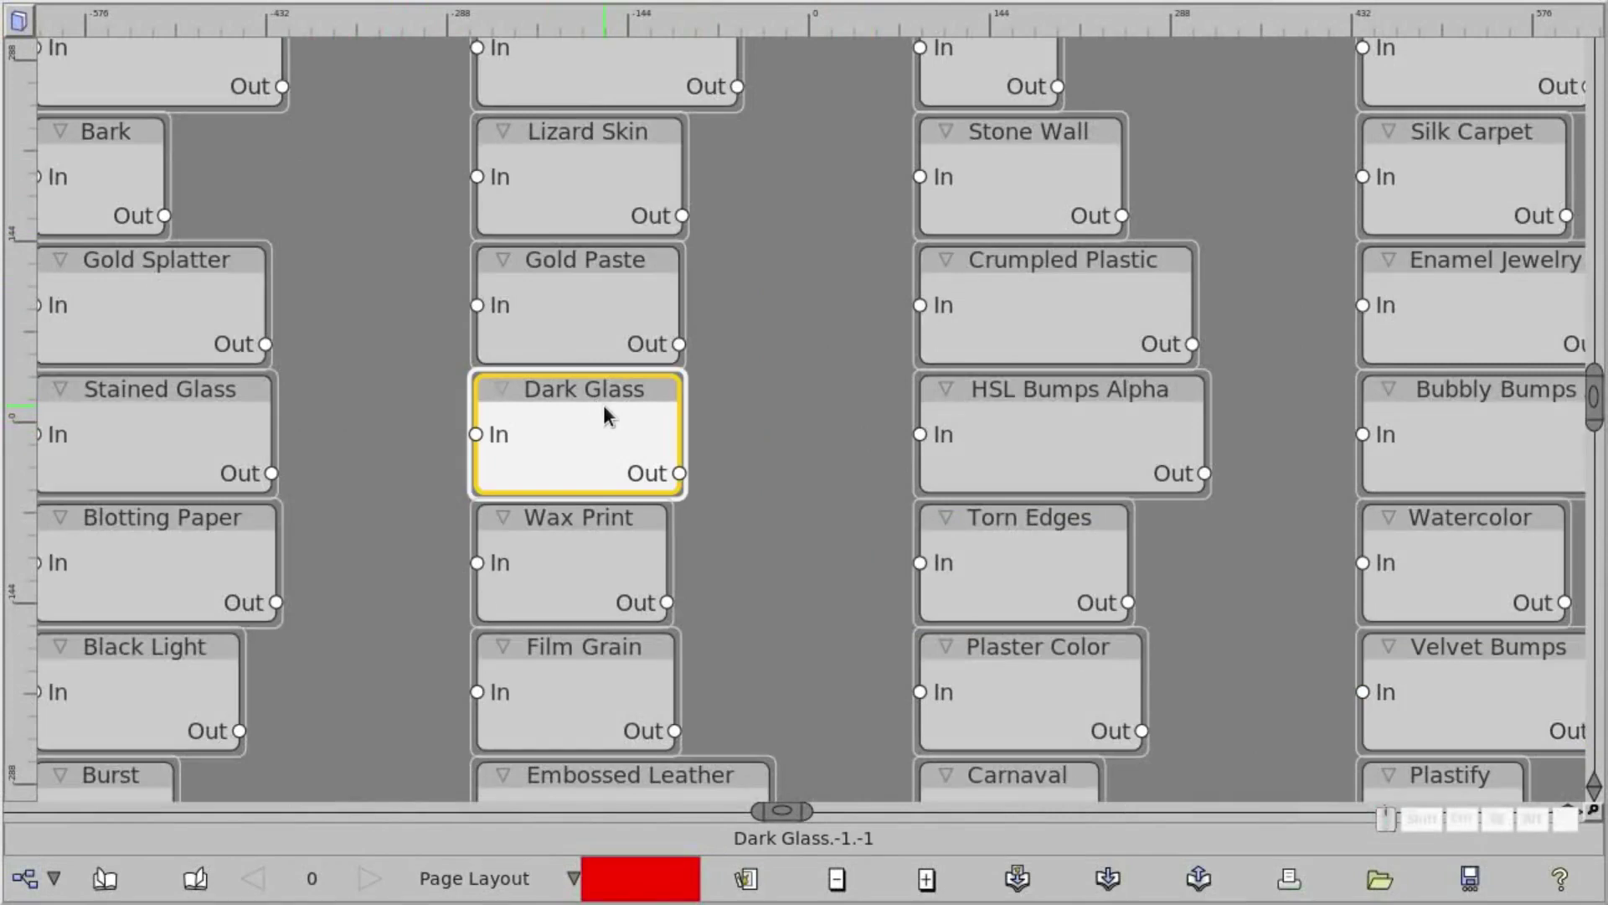
{"action": "key", "text": "Tab"}
{"action": "left_click", "coordinate": [567, 389]}
{"action": "key", "text": "a"}
{"action": "key", "text": "o"}
Rearrange the feComposite nodes and select the feSpecularLighting node in the chain
{"action": "left_click", "coordinate": [849, 553]}
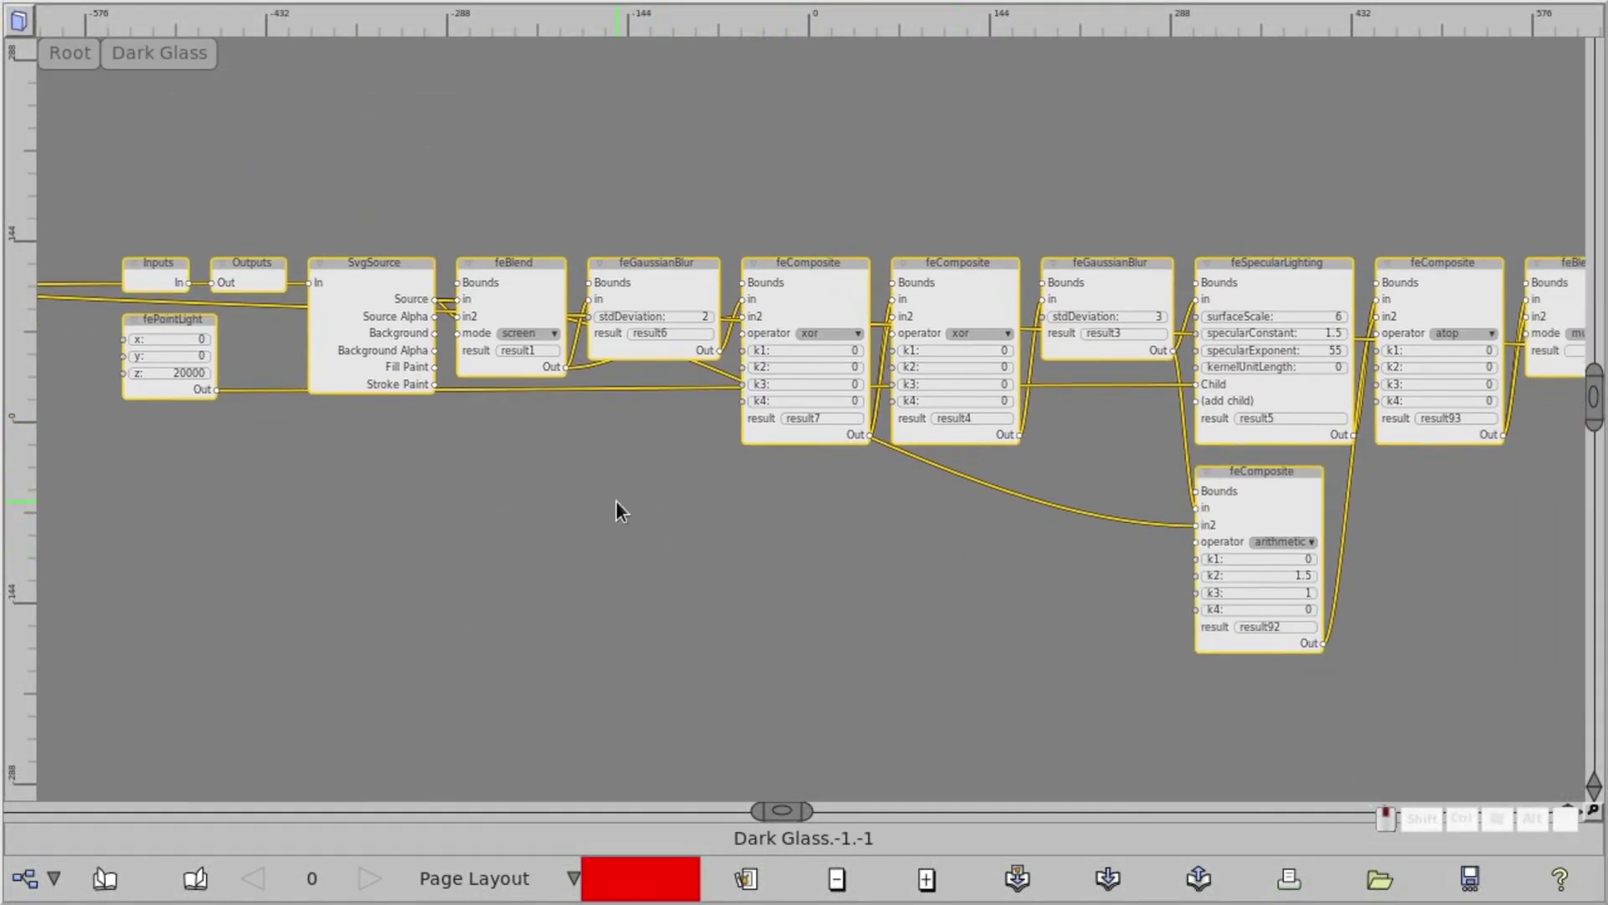
{"action": "left_click", "coordinate": [379, 282]}
{"action": "left_click_drag", "start_coordinate": [338, 330], "coordinate": [1085, 453]}
{"action": "left_click", "coordinate": [856, 466]}
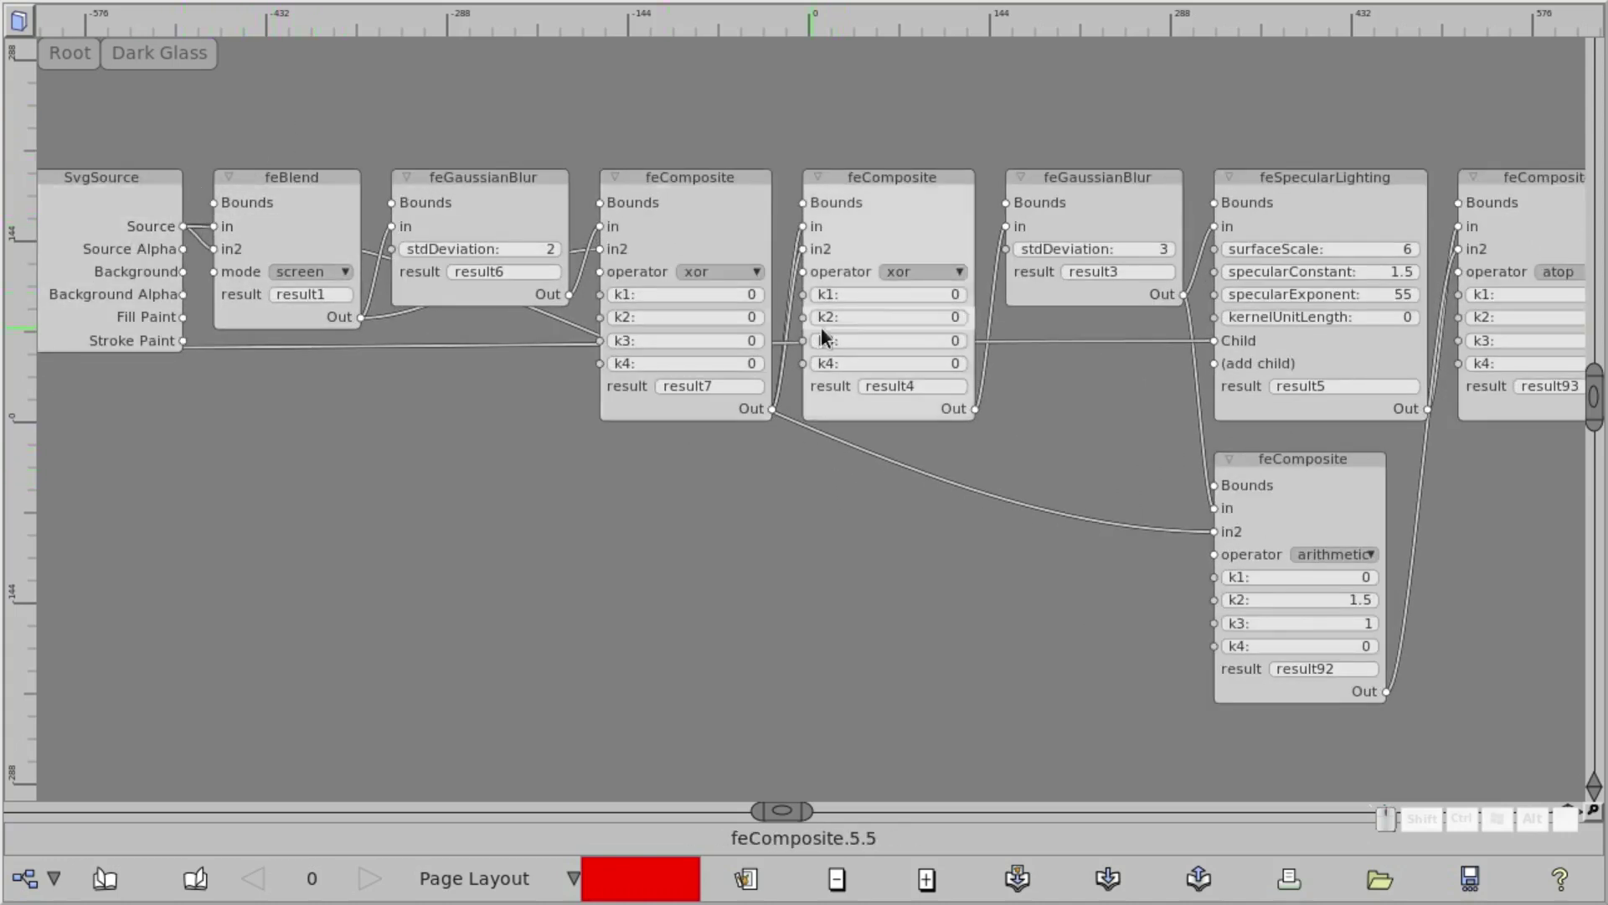
{"action": "left_click_drag", "start_coordinate": [902, 192], "coordinate": [1100, 248]}
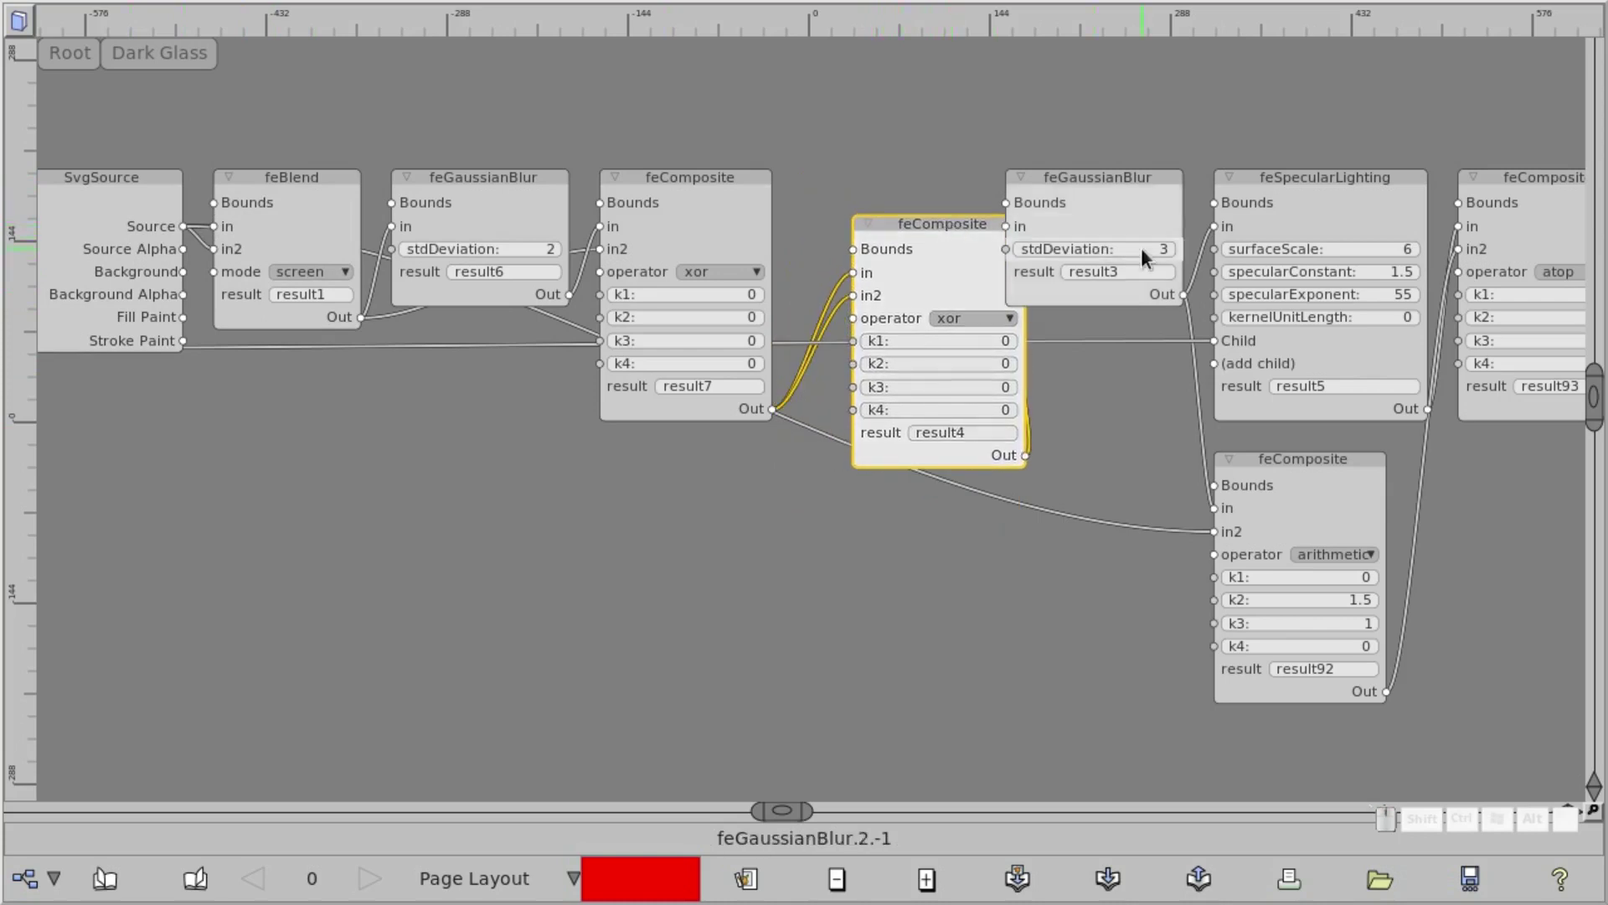
{"action": "left_click_drag", "start_coordinate": [1299, 194], "coordinate": [1266, 207]}
{"action": "left_click", "coordinate": [1080, 207]}
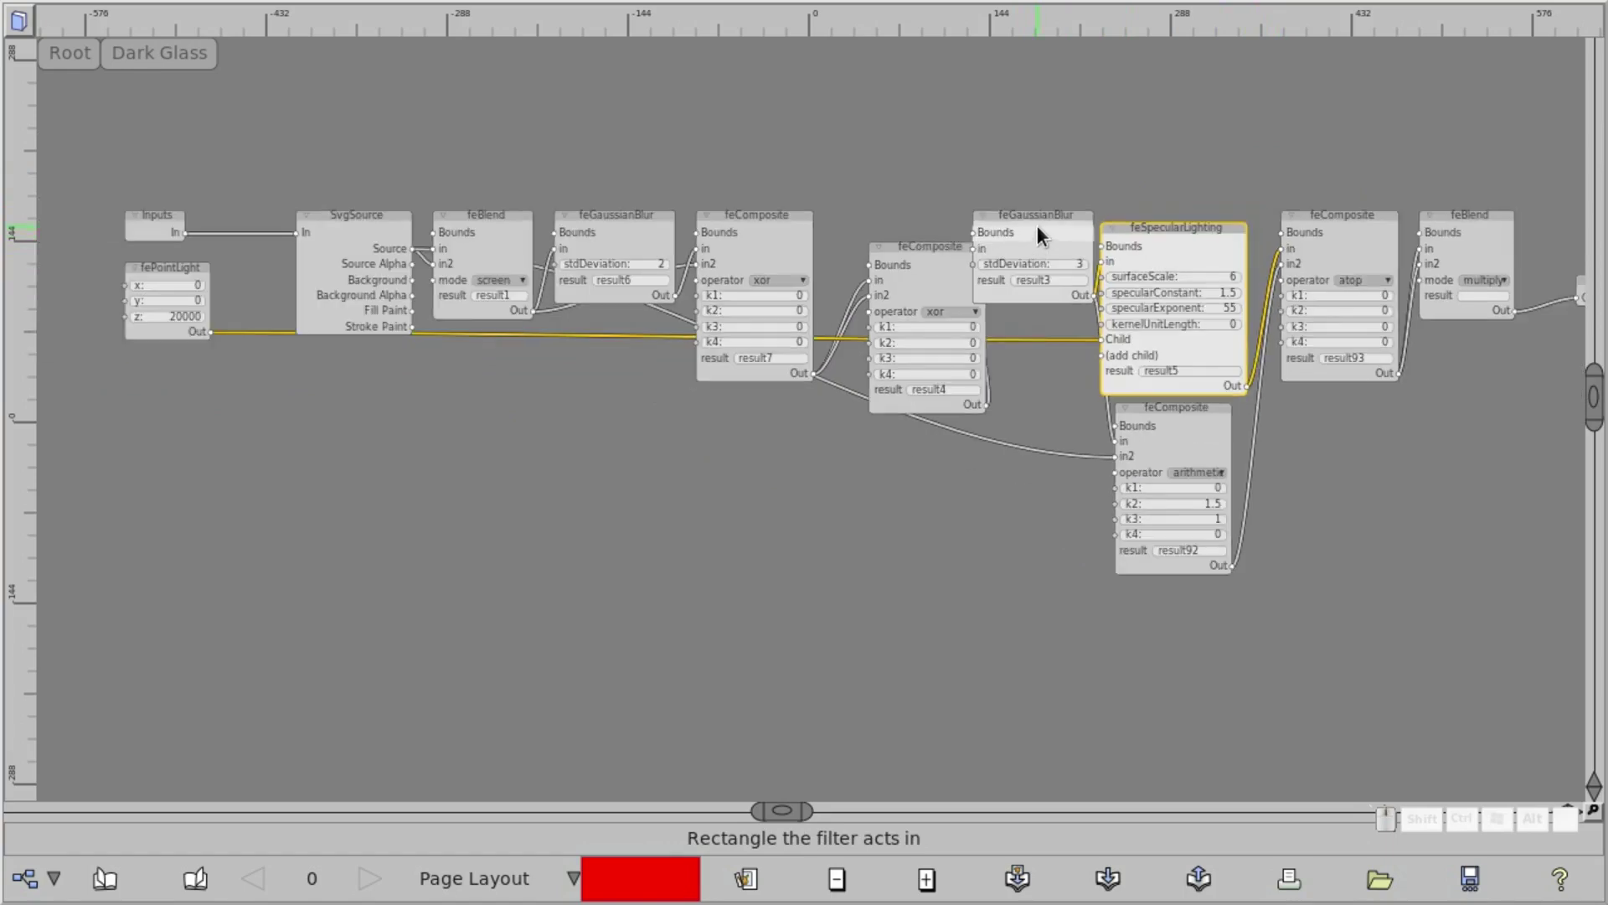